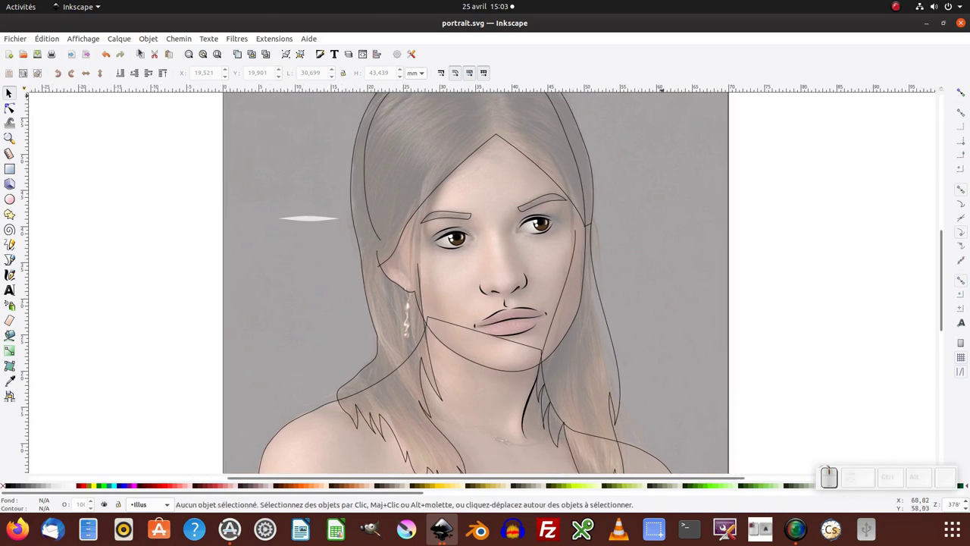
Show the Objects panel, collapse Illus, select the Modele layer and restore its photo to full opacity.
left_click(148, 40)
left_click(151, 56)
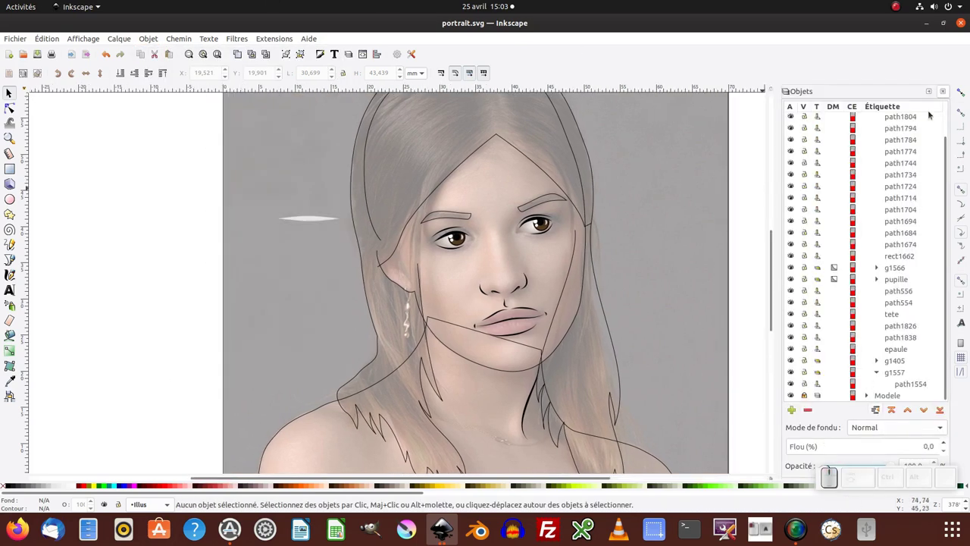
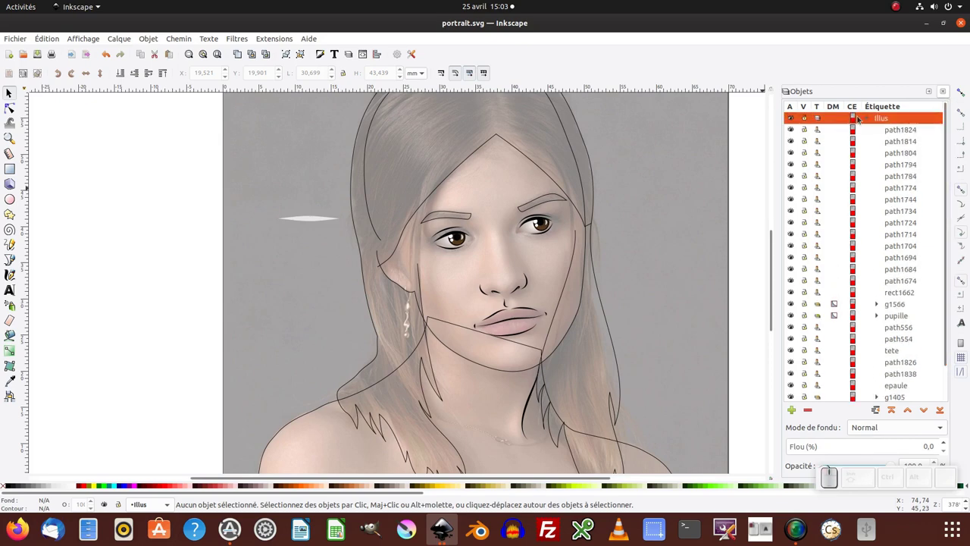
left_click(867, 121)
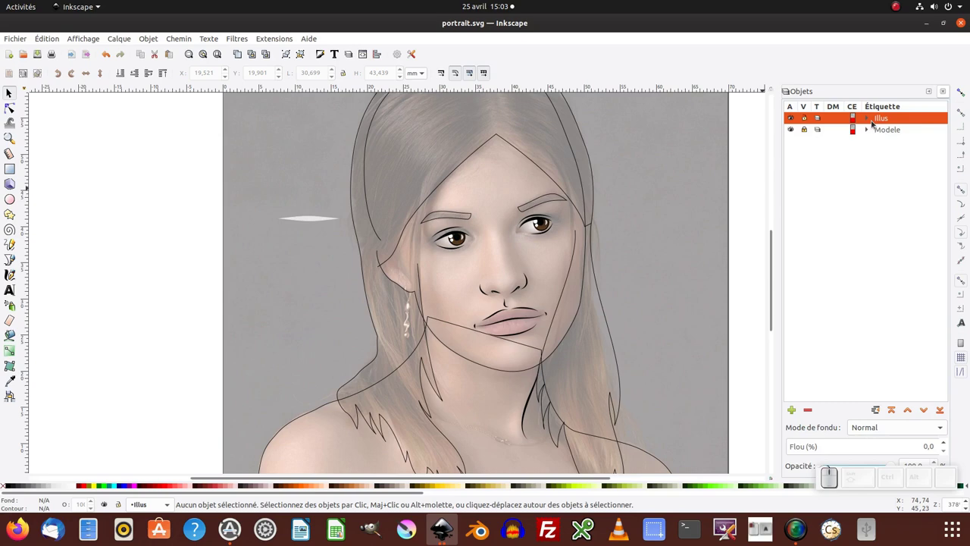
left_click(898, 131)
left_click(859, 479)
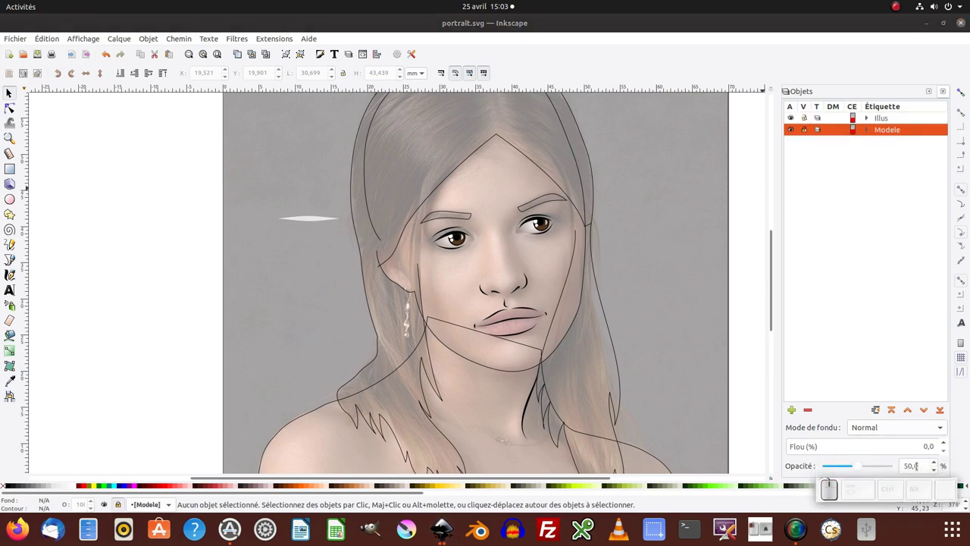
left_click(876, 463)
key("KP_1")
key("KP_Enter")
left_click(550, 272)
middle_click(541, 281)
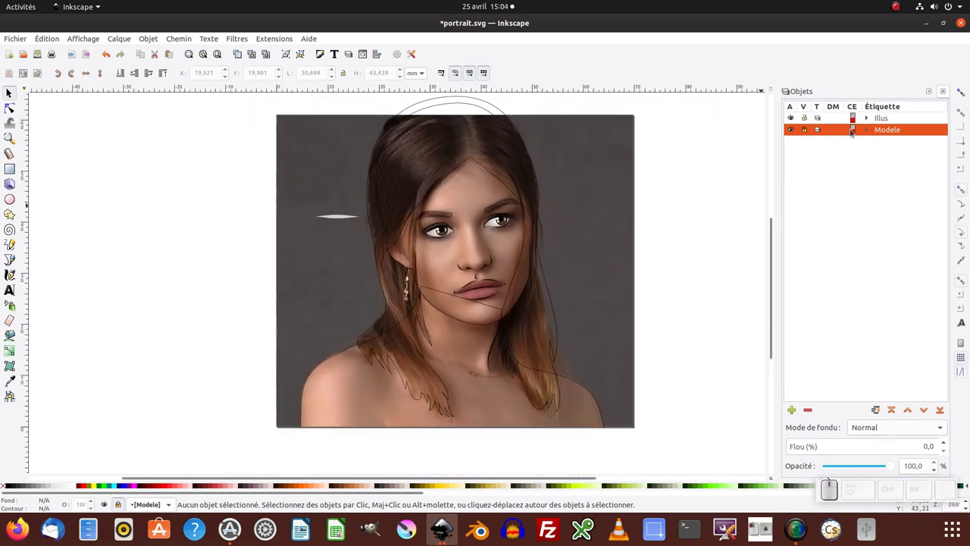
Unlock the Modele layer, expand it and select the embedded photo image525.
left_click(871, 131)
left_click(867, 132)
left_click(805, 134)
left_click(568, 188)
key("KP_Subtract")
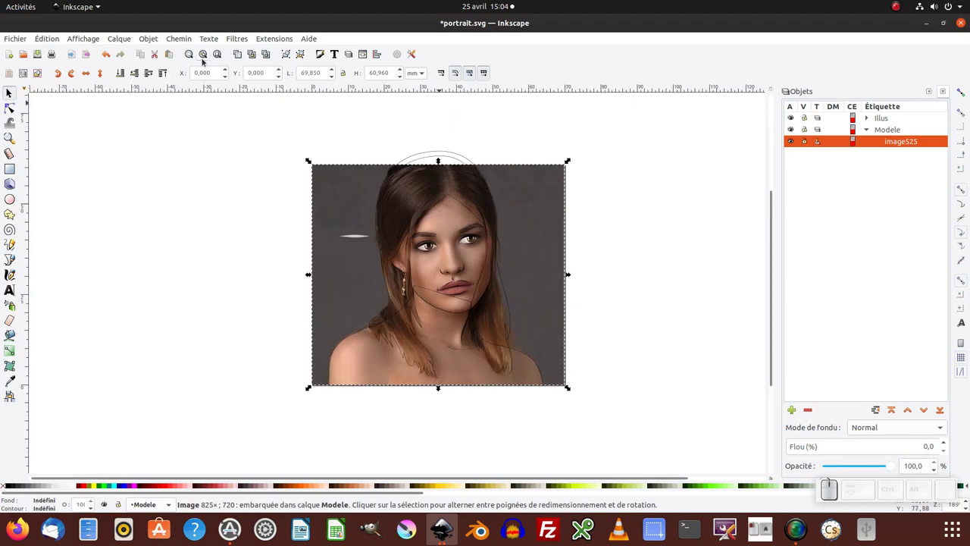
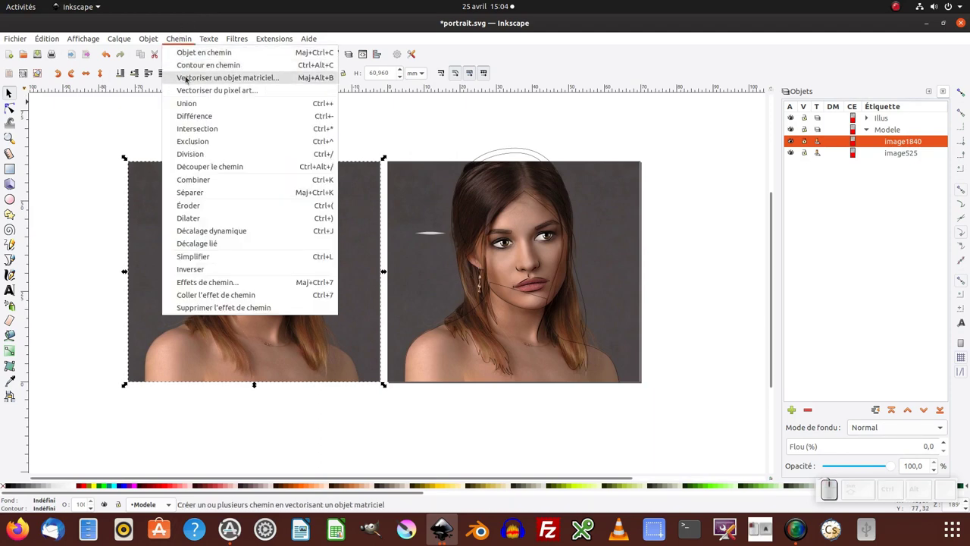
Trace the left photo copy in multiple colours, then undo that trace.
left_click(187, 80)
left_click(785, 29)
left_click(480, 228)
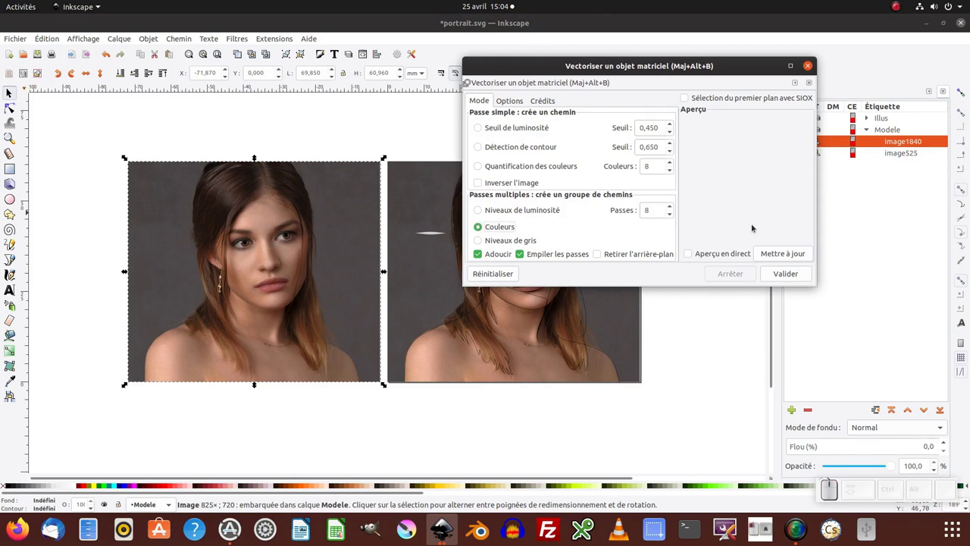
left_click(783, 253)
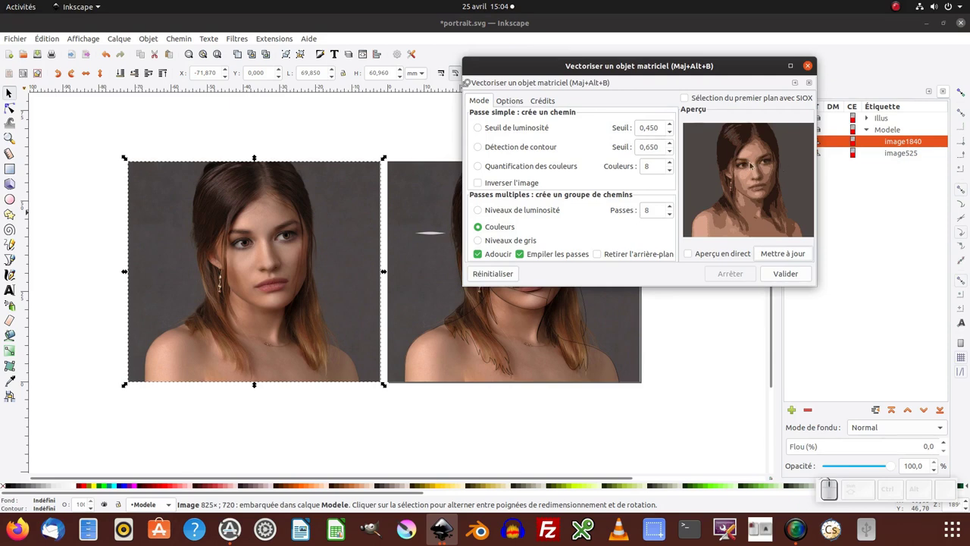
left_click(783, 275)
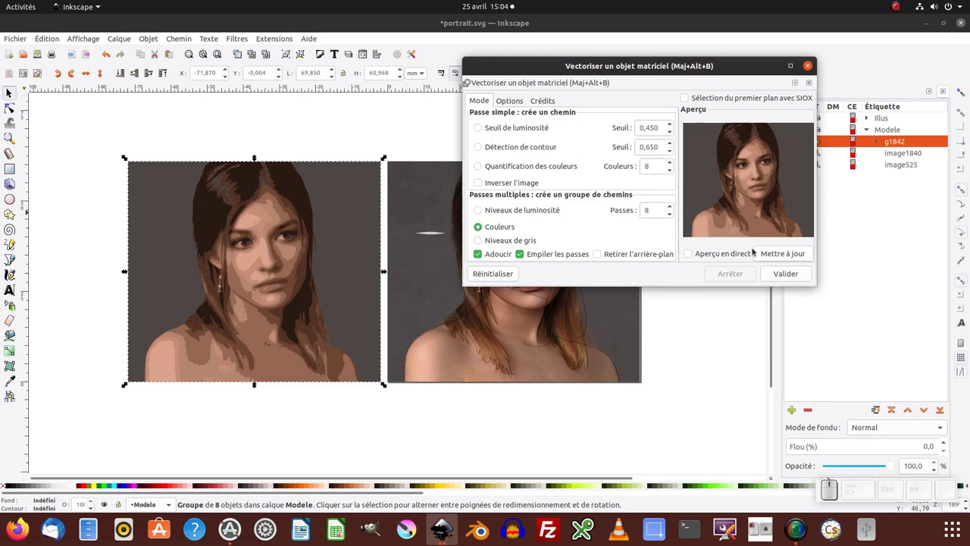
left_click(807, 72)
middle_click(433, 281)
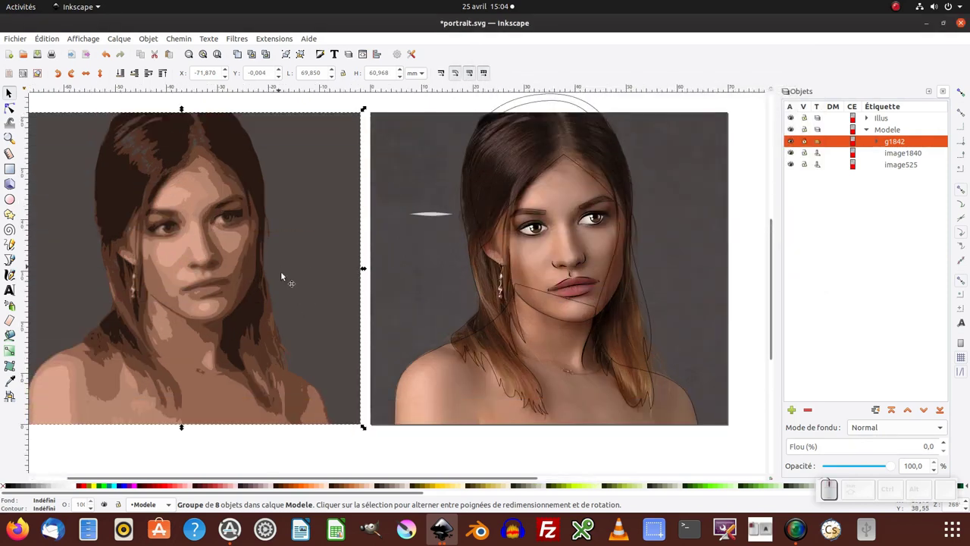
key("ctrl+z")
Trace the photo under the drawing into an 8-colour group of paths with Trace Bitmap.
left_click(383, 276)
left_click(184, 39)
left_click(191, 76)
left_click(946, 210)
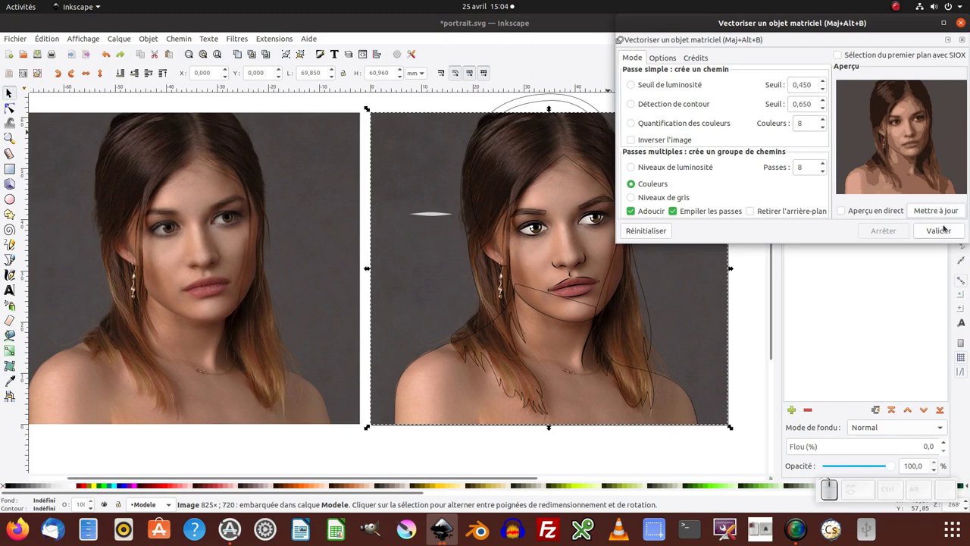
left_click(945, 231)
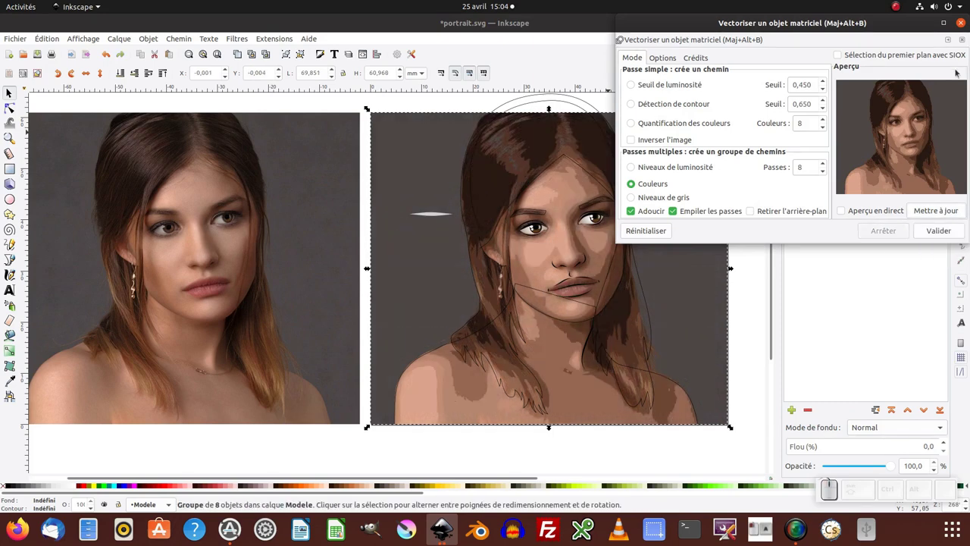
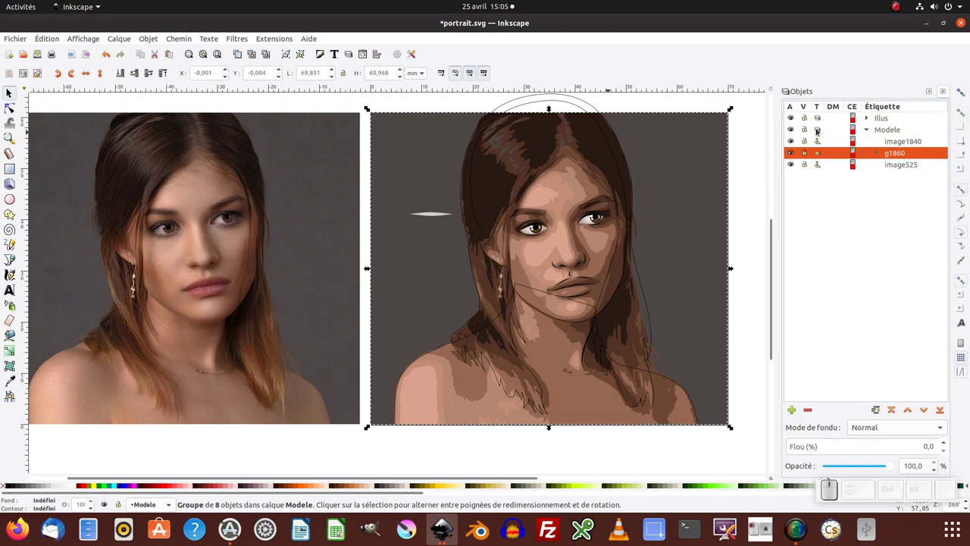
Collapse the Modele layer and make Illus the current layer.
left_click(805, 132)
middle_click(647, 207)
middle_click(481, 226)
left_click(867, 133)
left_click(880, 121)
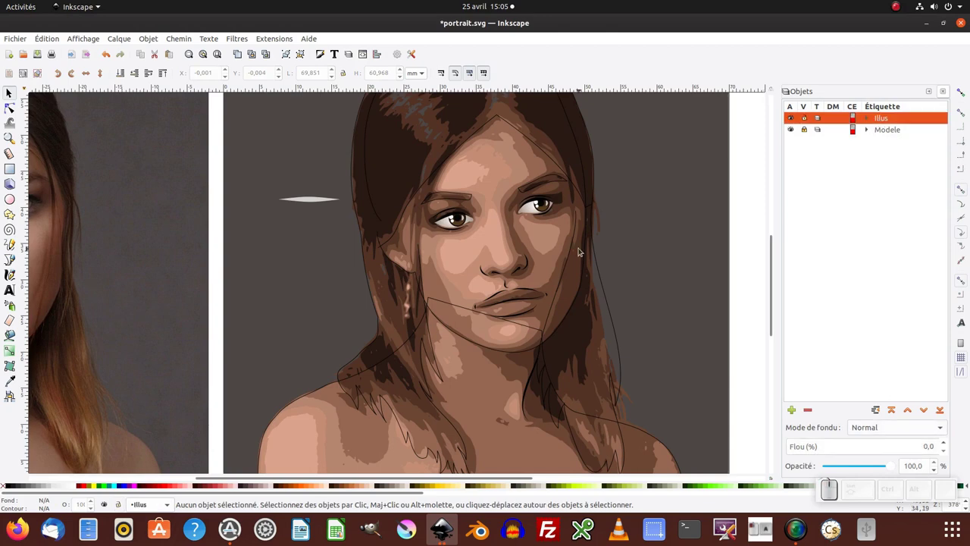
middle_click(582, 249)
middle_click(582, 250)
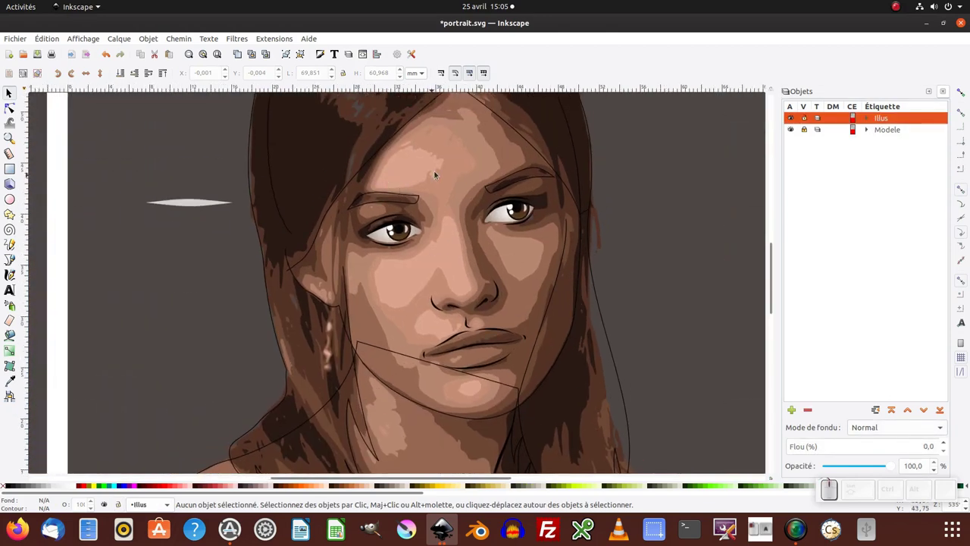
Switch to the Pencil tool, zoom in on the face and start a freehand outline on the forehead.
left_click(13, 247)
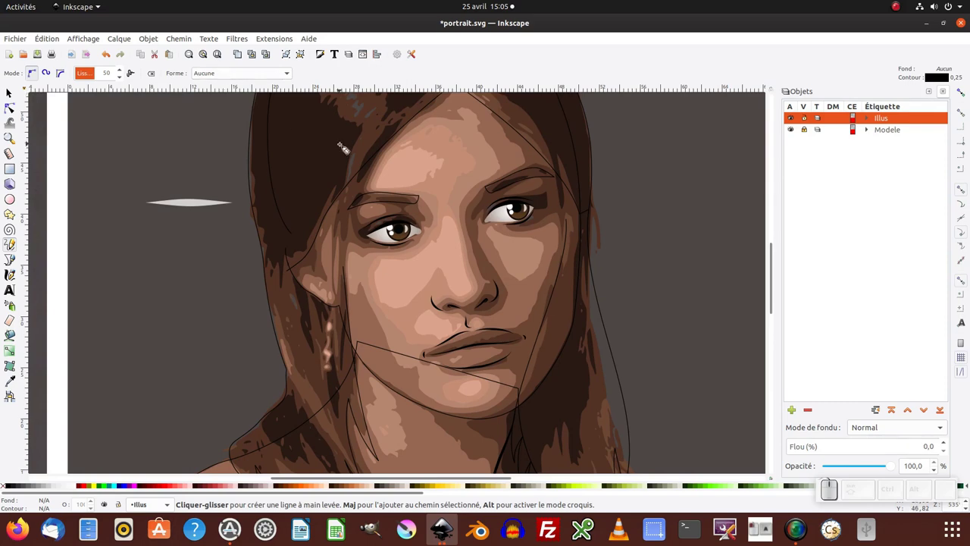
left_click(423, 202)
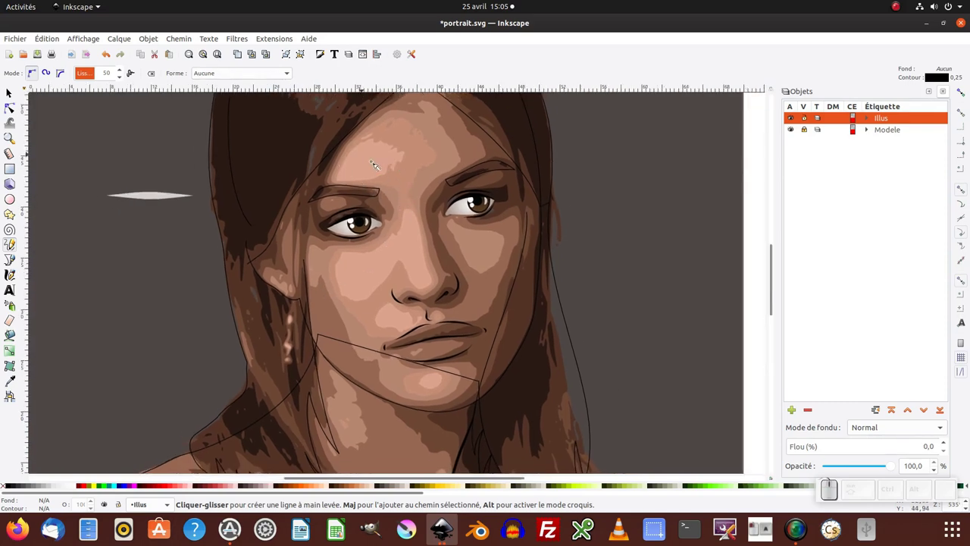
left_click(381, 178)
middle_click(387, 180)
key("KP_Add")
left_click(324, 185)
Close the forehead outline and fill it with cyan from the palette.
left_click_drag(383, 185, 393, 197)
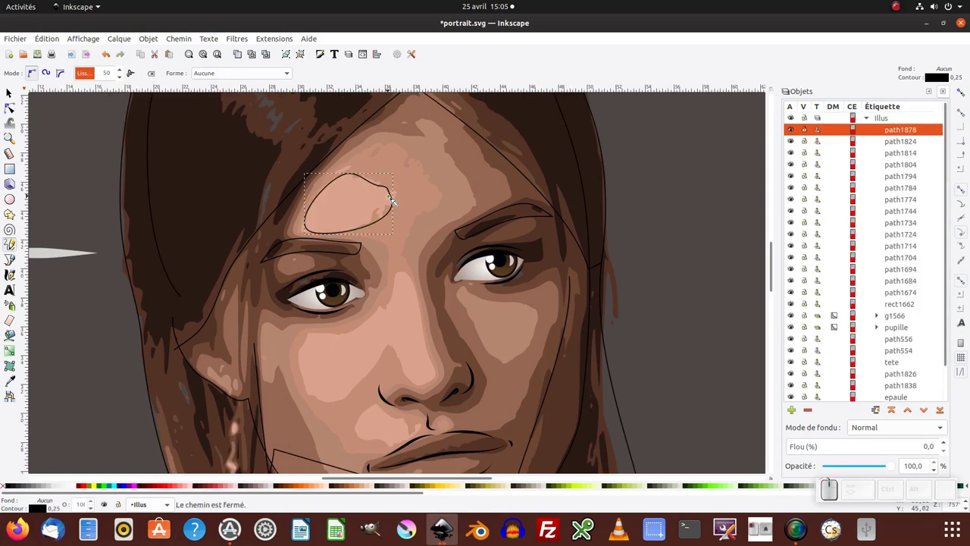
middle_click(392, 227)
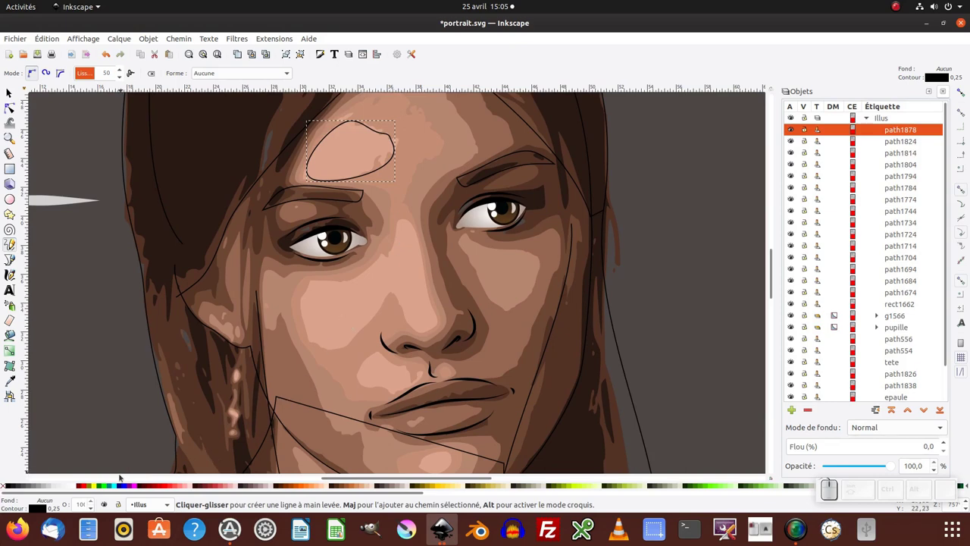
left_click(114, 486)
middle_click(314, 314)
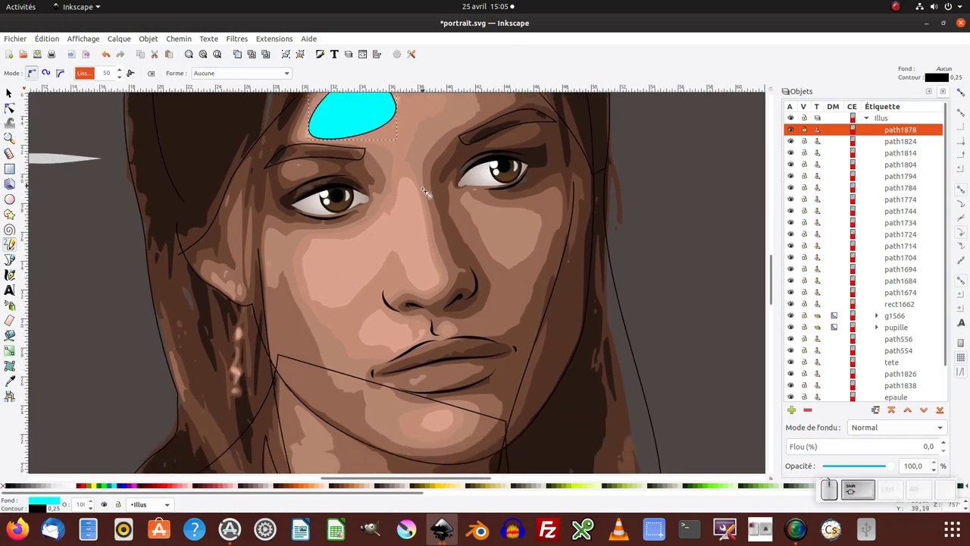
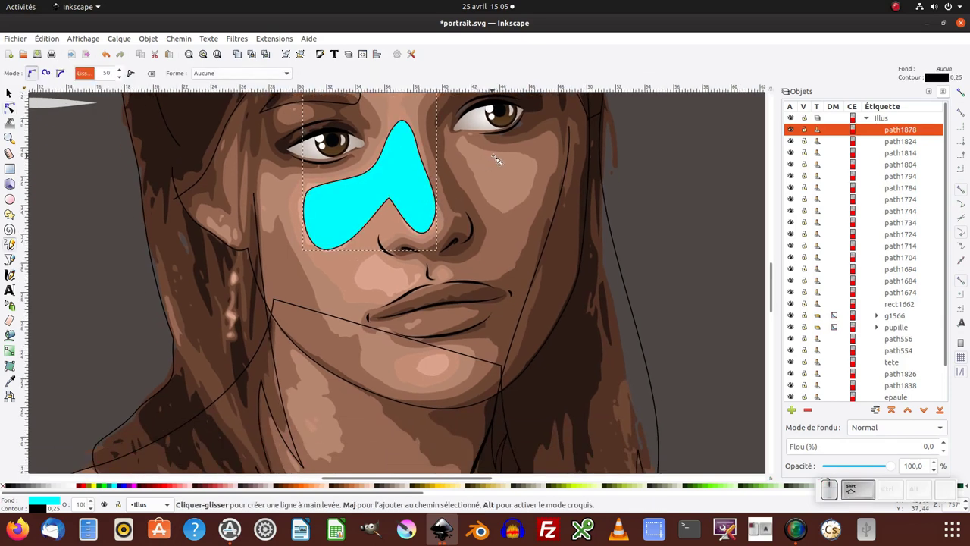
Add cyan patches over the nose and under the eyes, the right cheek and the base of the neck.
left_click_drag(399, 268, 418, 275)
middle_click(503, 205)
left_click_drag(456, 229, 476, 241)
middle_click(451, 282)
left_click_drag(418, 321, 409, 364)
middle_click(404, 360)
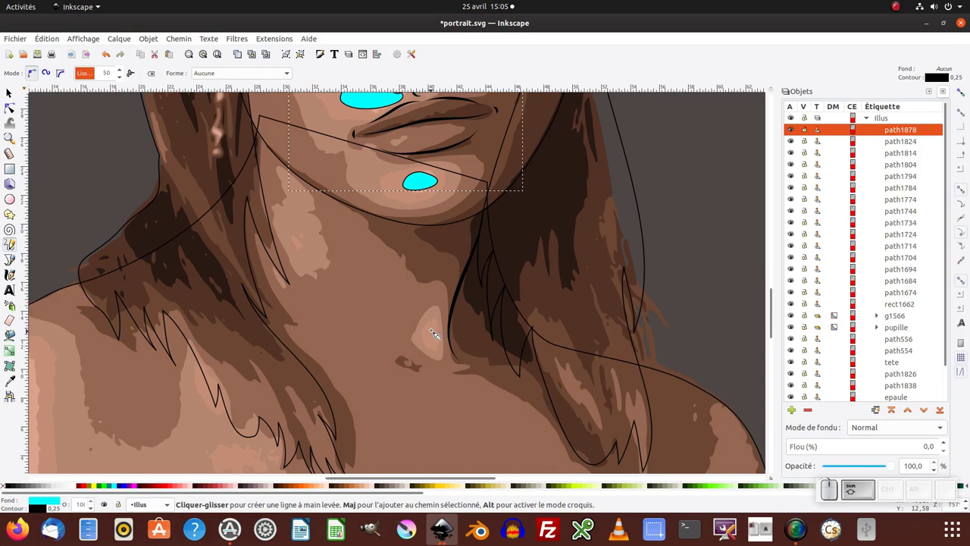
left_click_drag(439, 327, 432, 360)
Add small cyan patches on the side of the neck, lip and chin, checking the whole portrait.
left_click(309, 237)
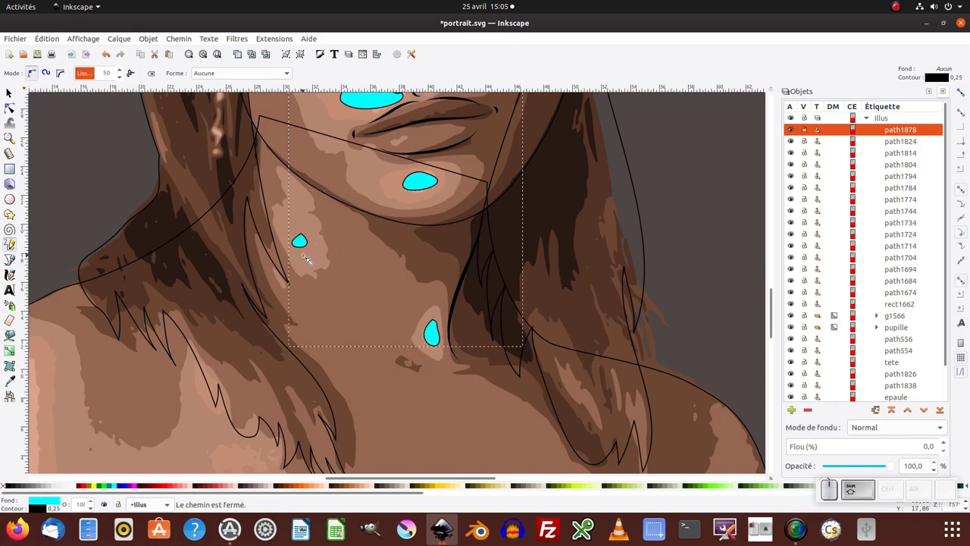
key("ctrl+z")
key("KP_Add")
left_click(324, 223)
left_click_drag(311, 250, 320, 265)
key("KP_Subtract")
left_click(372, 349)
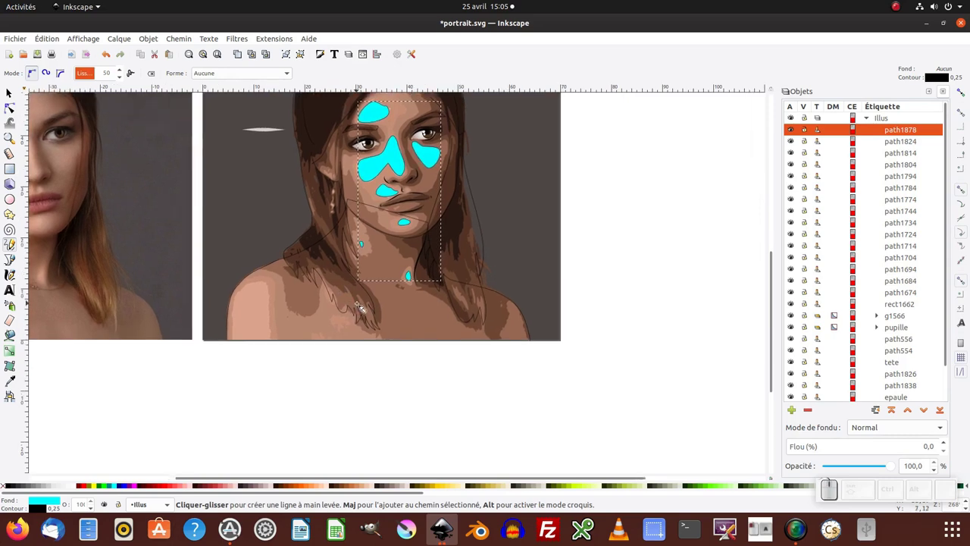
key("KP_Add")
key("KP_Subtract")
left_click(384, 183)
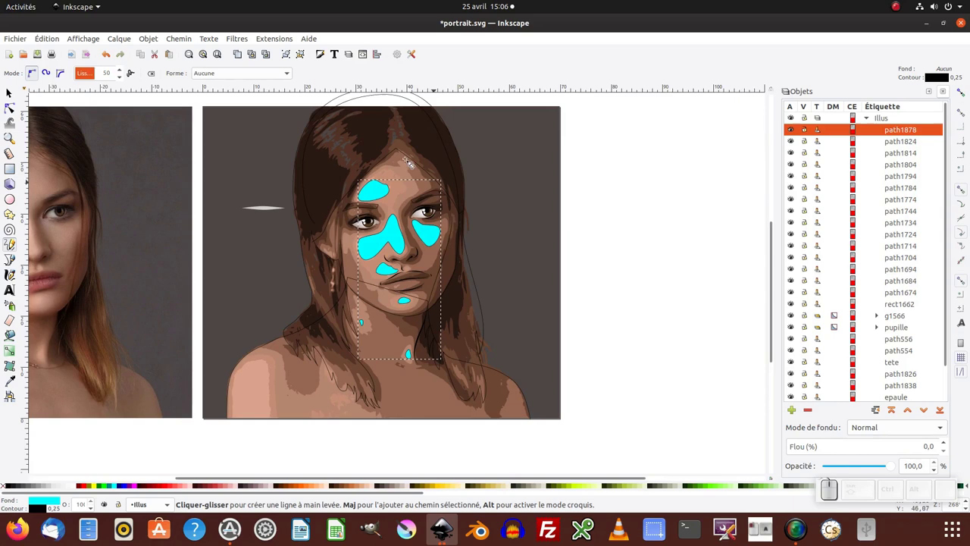
left_click(391, 229)
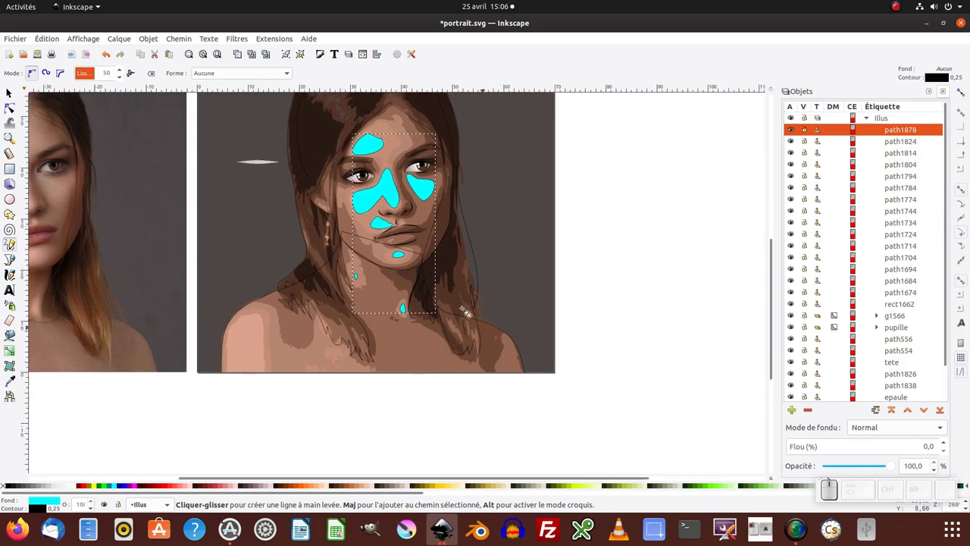
key("KP_Add")
left_click(361, 208)
Break the cyan patches apart, select the ones to keep and combine them into one path.
left_click(183, 40)
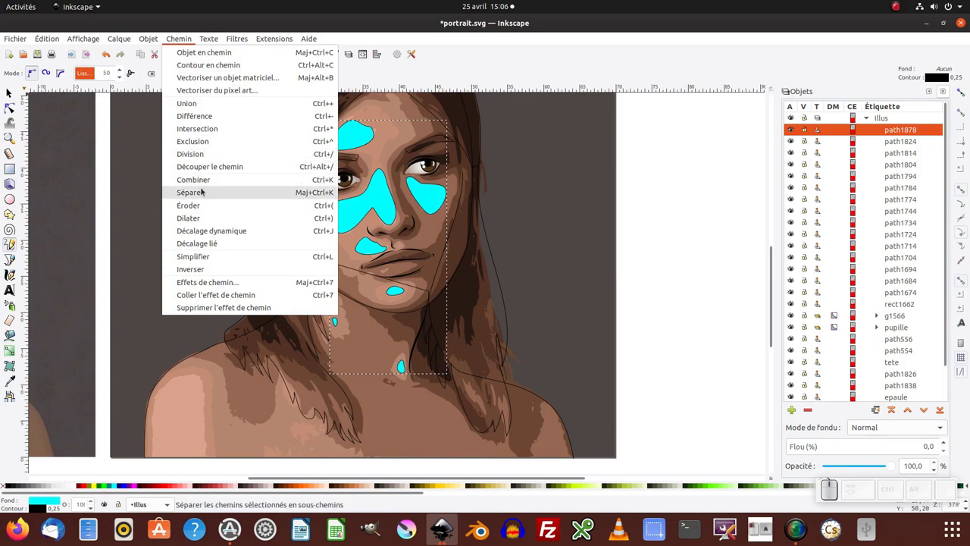
left_click(199, 193)
key("F1")
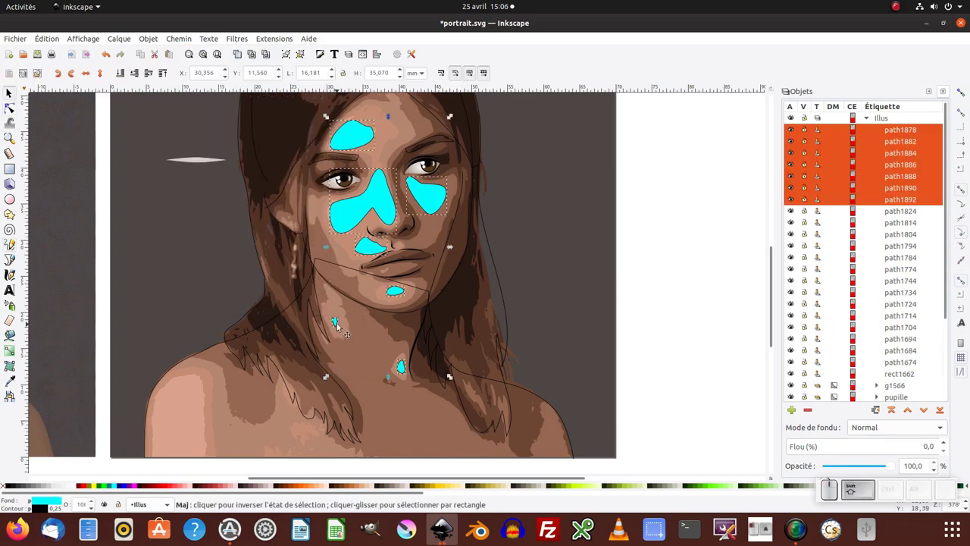
left_click(388, 117)
left_click(388, 117)
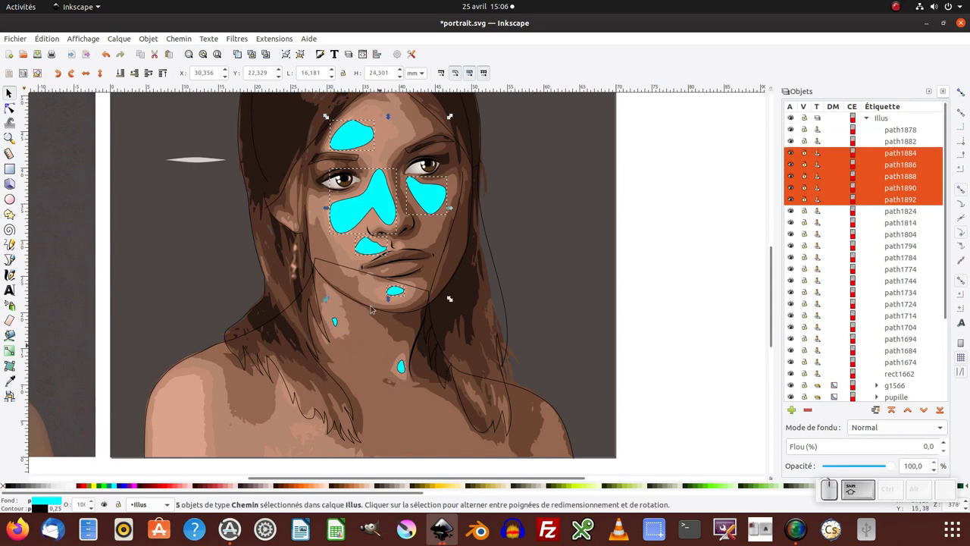
left_click(185, 42)
left_click(202, 180)
left_click(335, 326)
left_click(404, 371)
key("ctrl+k")
Draw a cyan highlight patch over the left shoulder with the Pencil tool.
key("F6")
left_click(353, 327)
left_click_drag(247, 339, 244, 352)
left_click(246, 343)
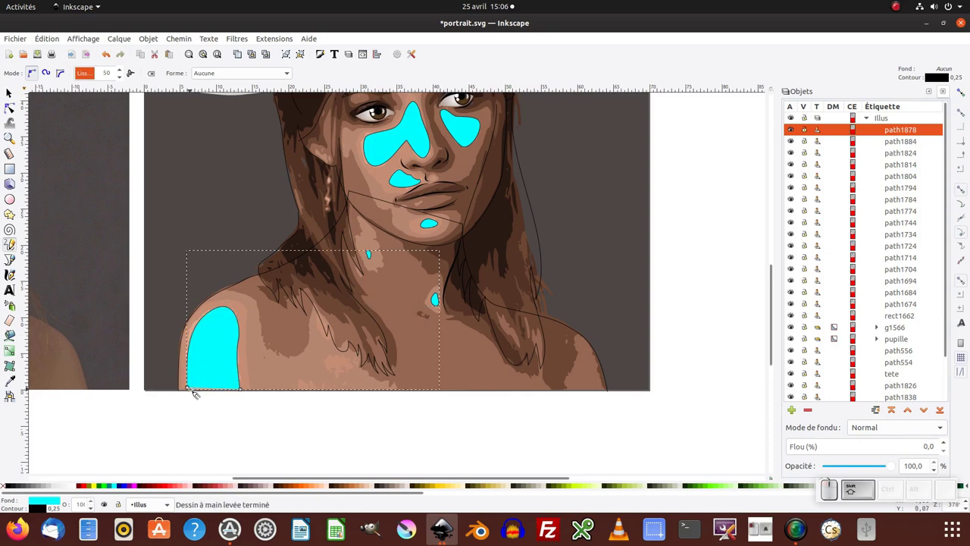
Draw a shading shape around the cyan forehead patch and fill it light pink #FFD5D5.
left_click_drag(195, 392, 244, 397)
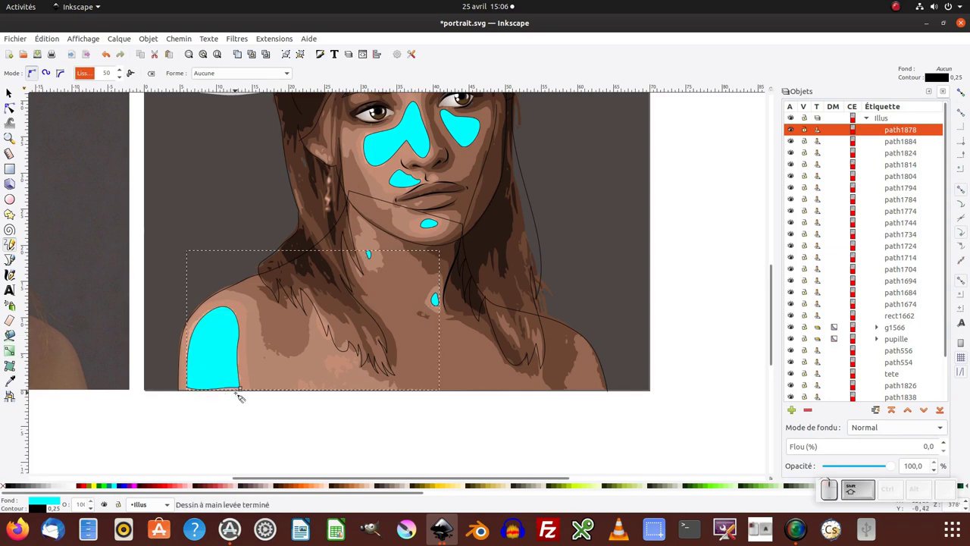
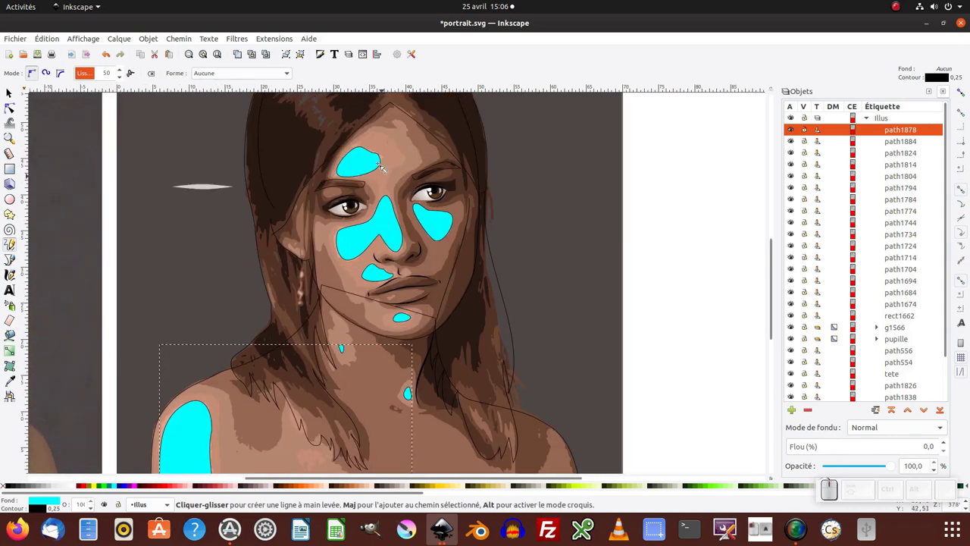
key("KP_Add")
middle_click(367, 269)
left_click_drag(414, 223, 389, 316)
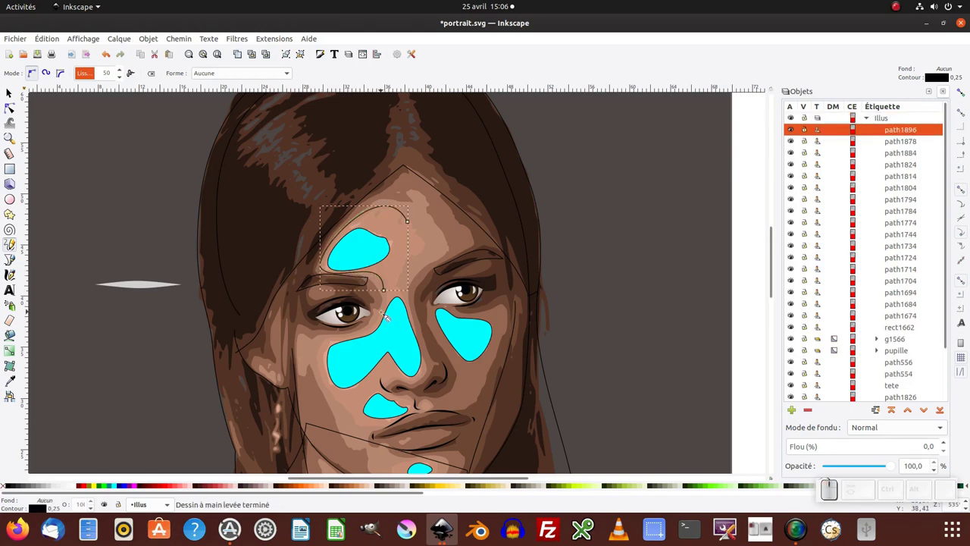
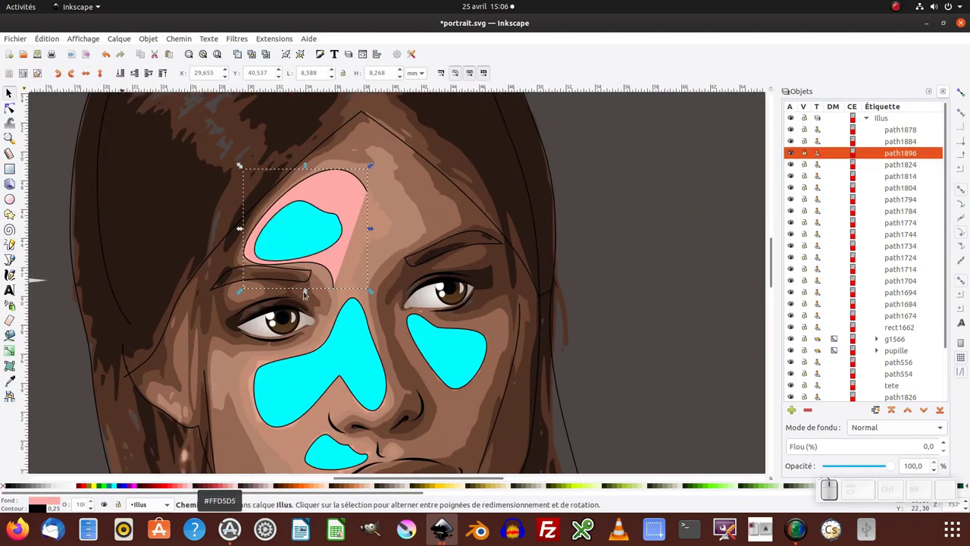
left_click(338, 347)
key("F6")
Extend the pink shape down beside and around the nose, close it and simplify its nodes.
left_click(371, 311)
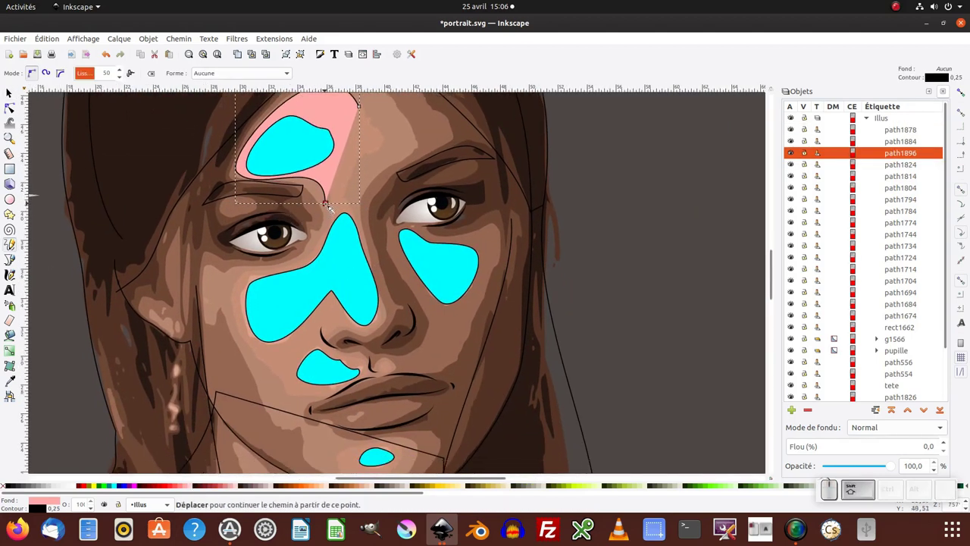
left_click_drag(332, 207, 381, 385)
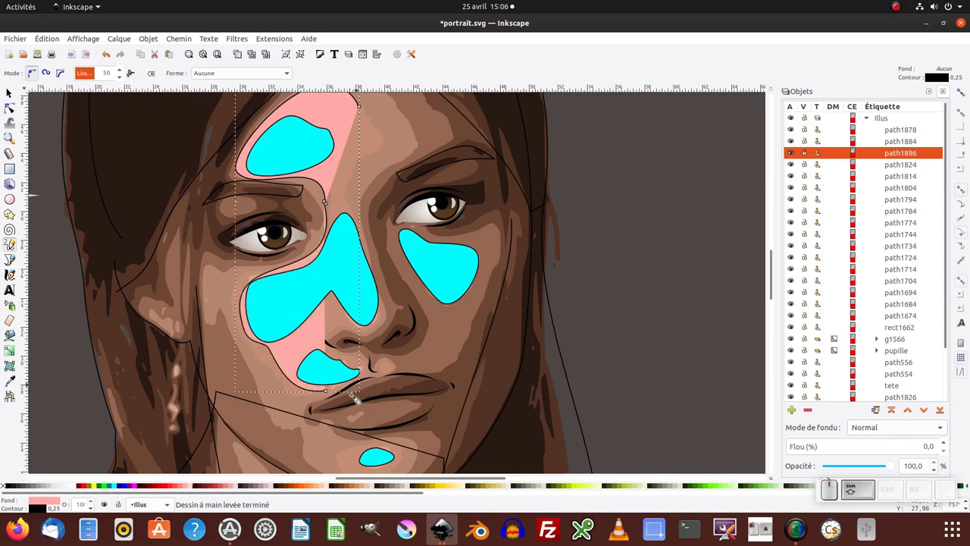
left_click_drag(334, 399, 376, 372)
left_click_drag(372, 364, 360, 335)
left_click(360, 331)
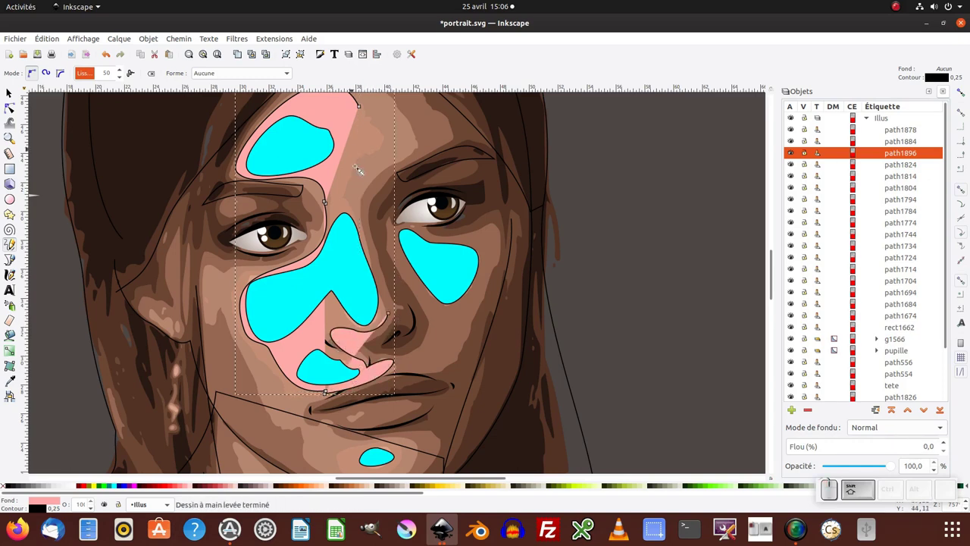
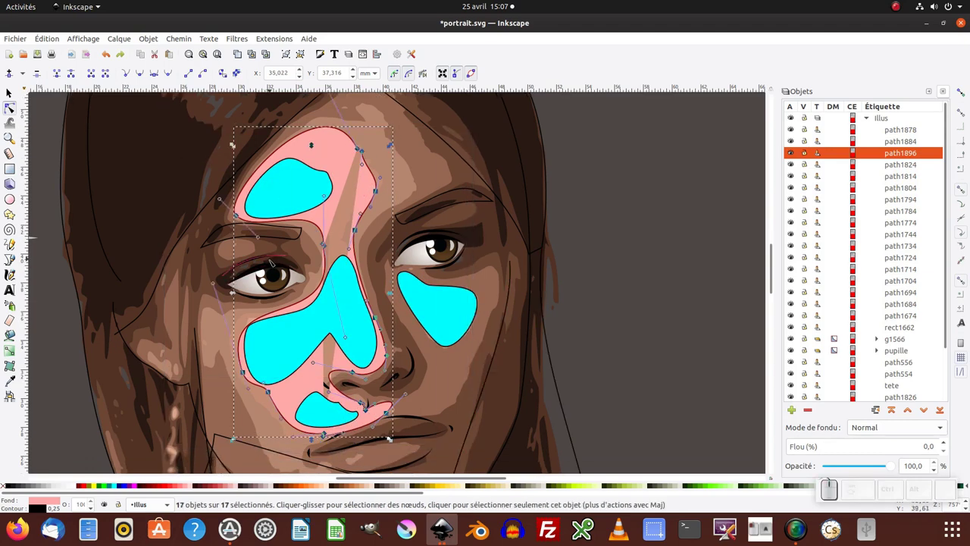
key("shift+j")
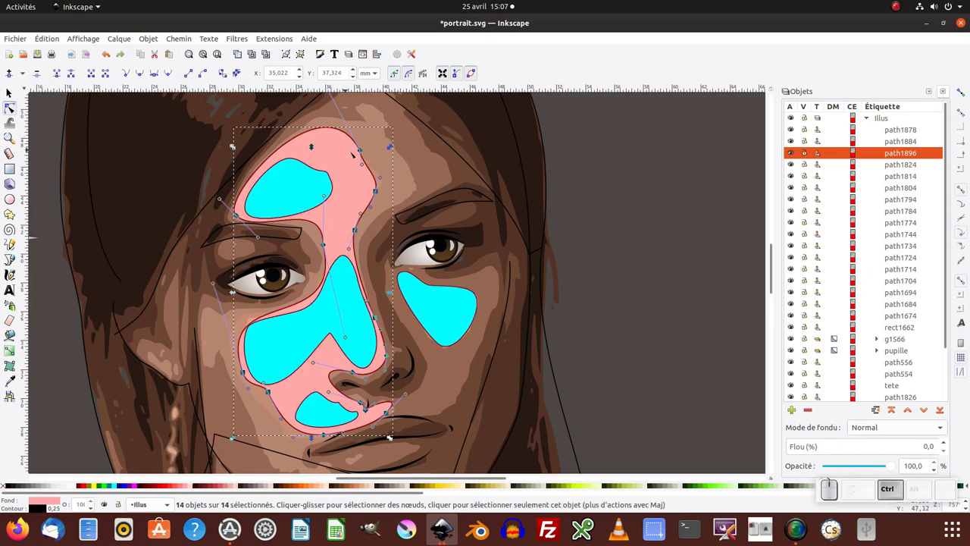
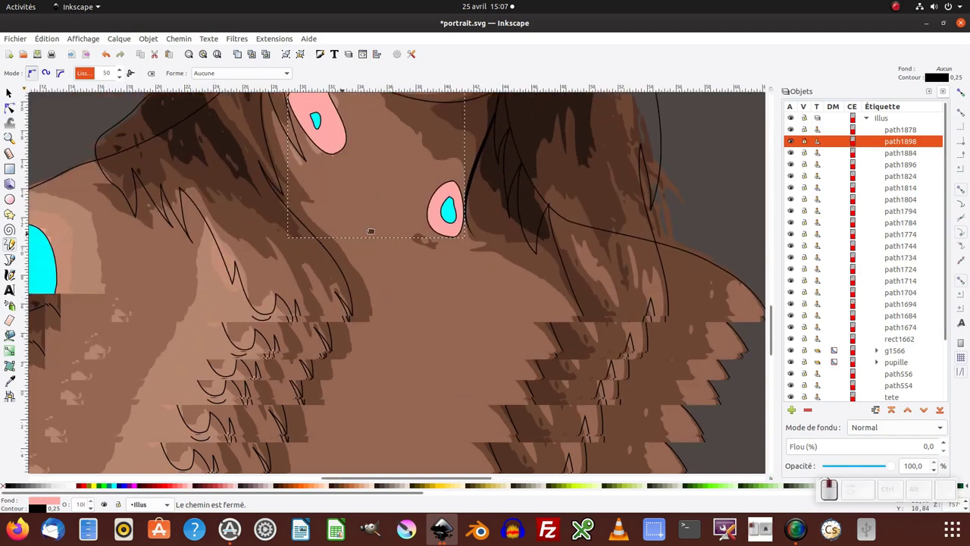
Draw a closed pink shading shape around the cyan shoulder patch and adjust its nodes.
key("KP_Subtract")
left_click(303, 323)
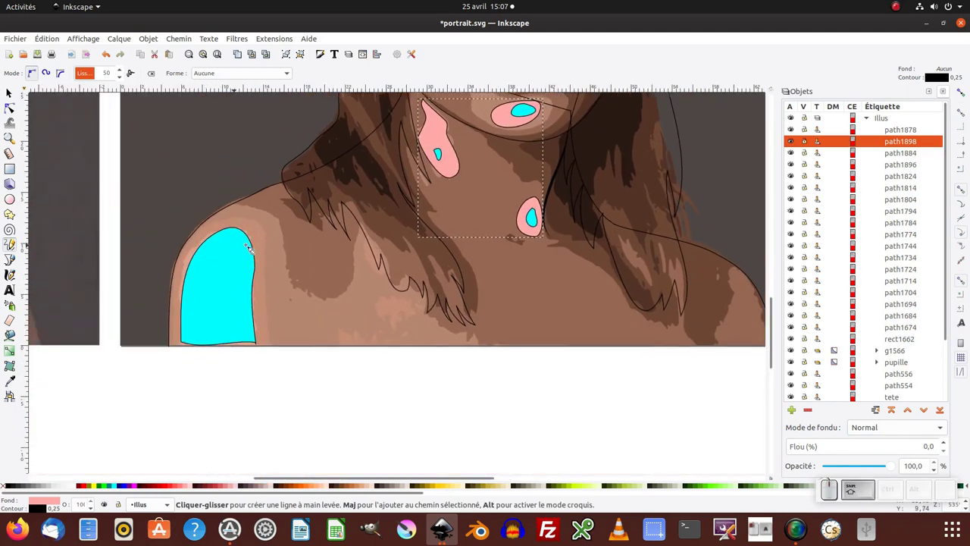
left_click_drag(272, 240, 265, 265)
left_click_drag(273, 241, 288, 260)
key("shift+F2")
left_click(271, 241)
left_click(268, 242)
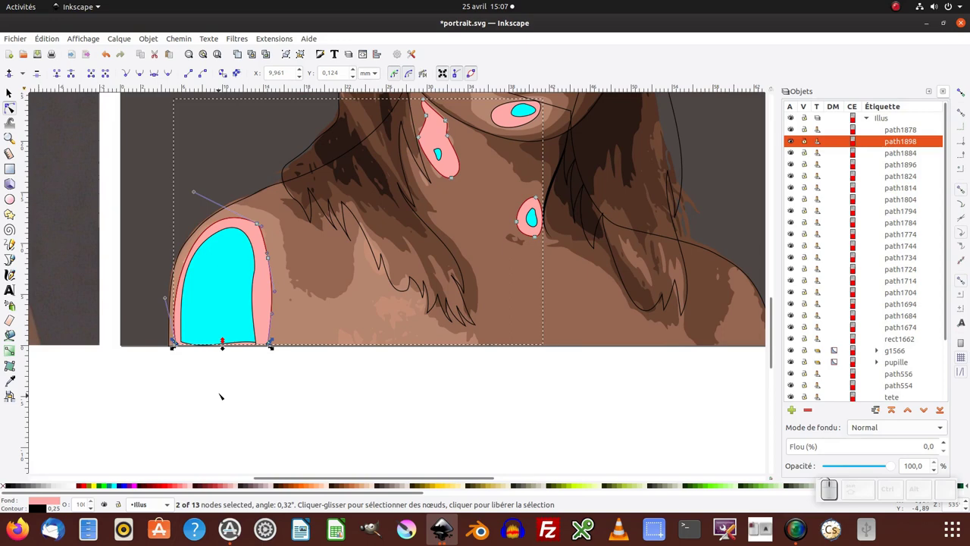
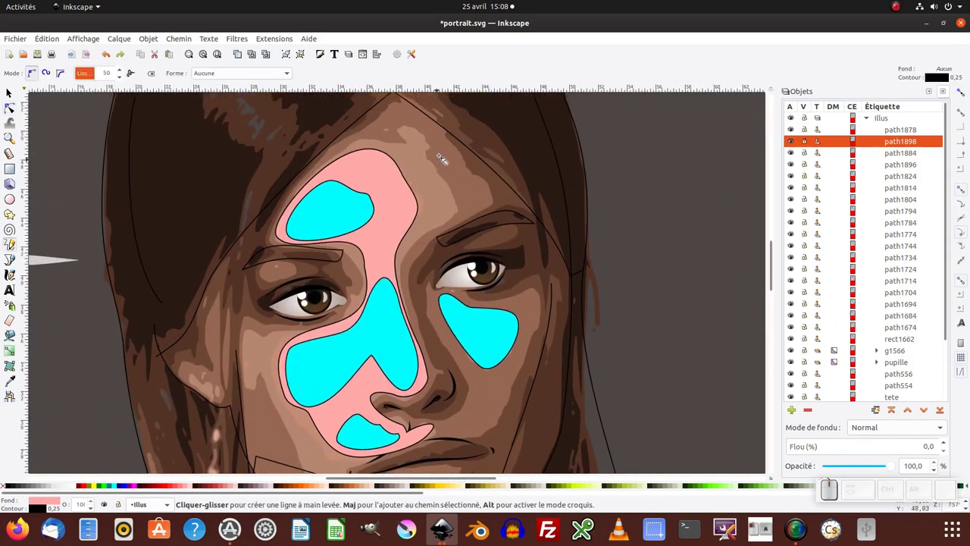
Draw pink shapes over the left cheek, mouth and chin and unite them with the pink shading path.
left_click(441, 169)
left_click_drag(433, 158, 408, 174)
left_click(106, 488)
left_click_drag(412, 147, 361, 291)
left_click(361, 262)
left_click(364, 300)
left_click_drag(351, 321, 284, 459)
middle_click(270, 379)
left_click(284, 275)
left_click_drag(284, 247, 377, 373)
left_click_drag(350, 338, 456, 342)
left_click(449, 336)
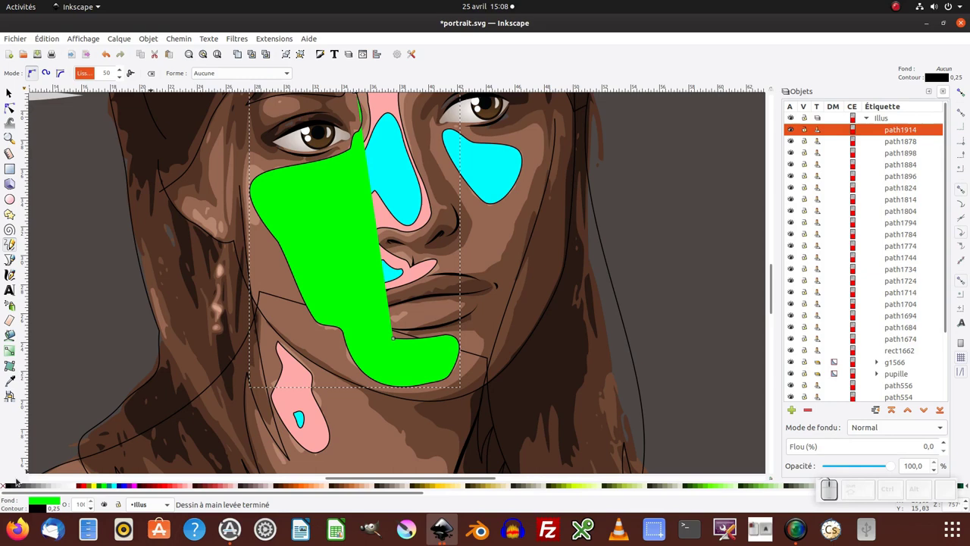
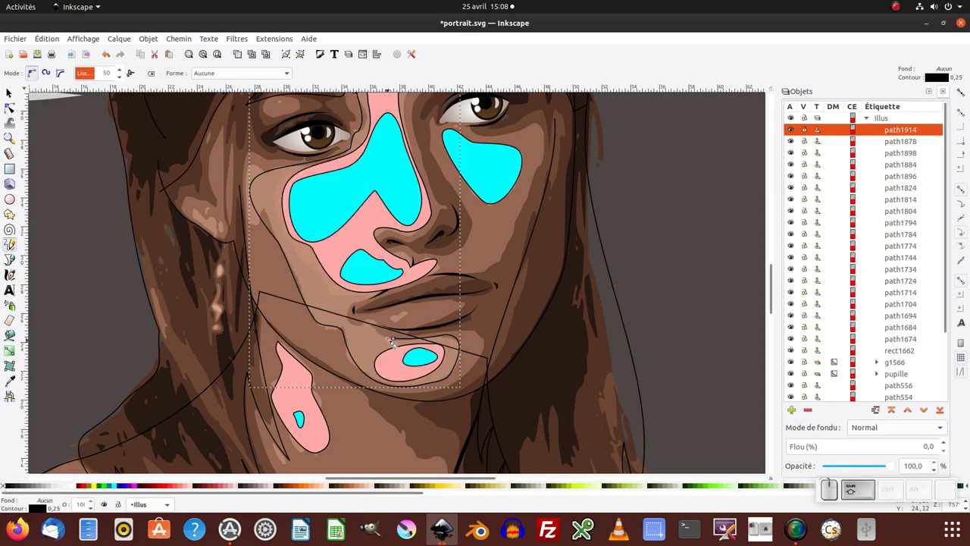
Draw a larger unfilled outline around the face shading, up past the right cheek and eye.
left_click_drag(399, 344, 450, 300)
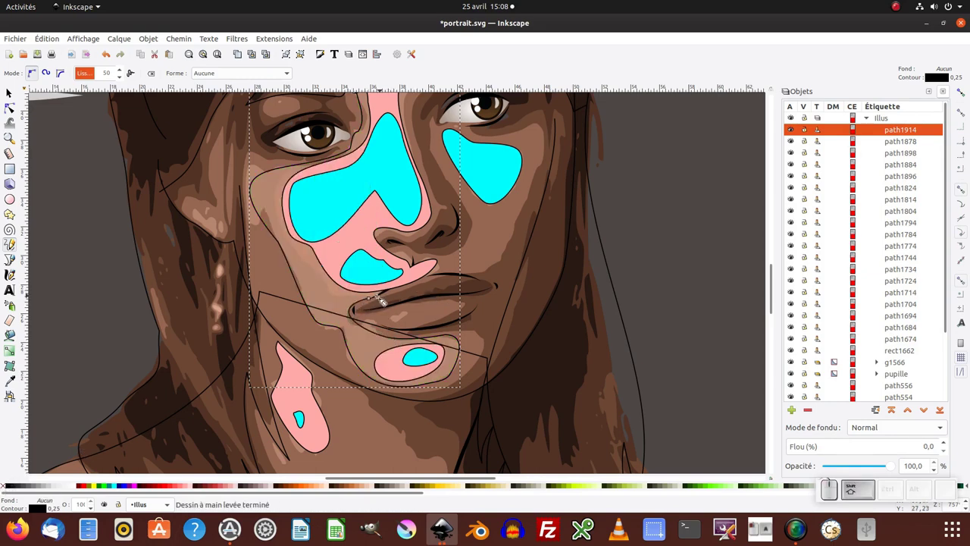
left_click_drag(379, 302, 458, 278)
left_click_drag(455, 276, 516, 149)
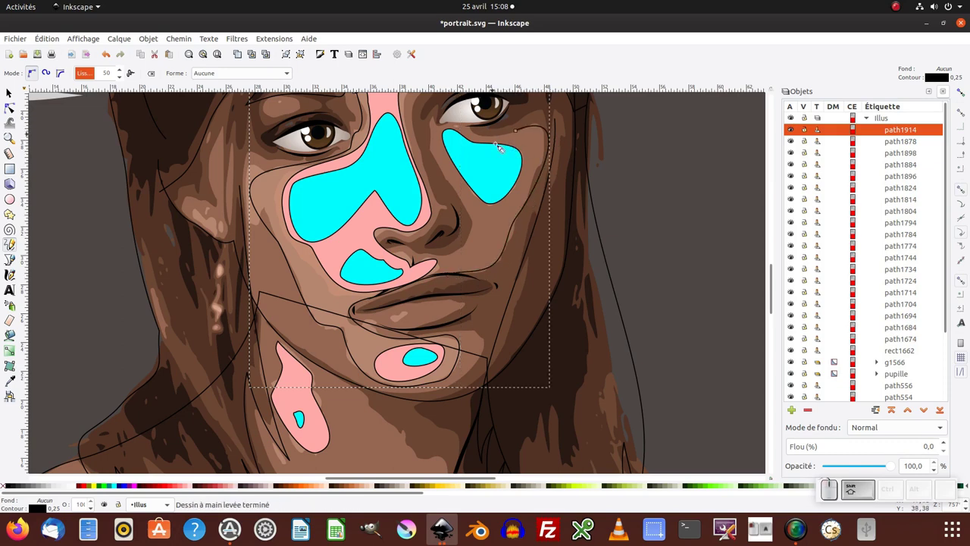
left_click(524, 134)
left_click(483, 132)
Reshape the large face outline and select all its nodes with the Node tool.
left_click_drag(447, 131, 464, 260)
left_click_drag(461, 258, 391, 253)
left_click_drag(388, 253, 469, 155)
middle_click(448, 178)
left_click_drag(421, 120, 414, 332)
key("F2")
key("ctrl+a")
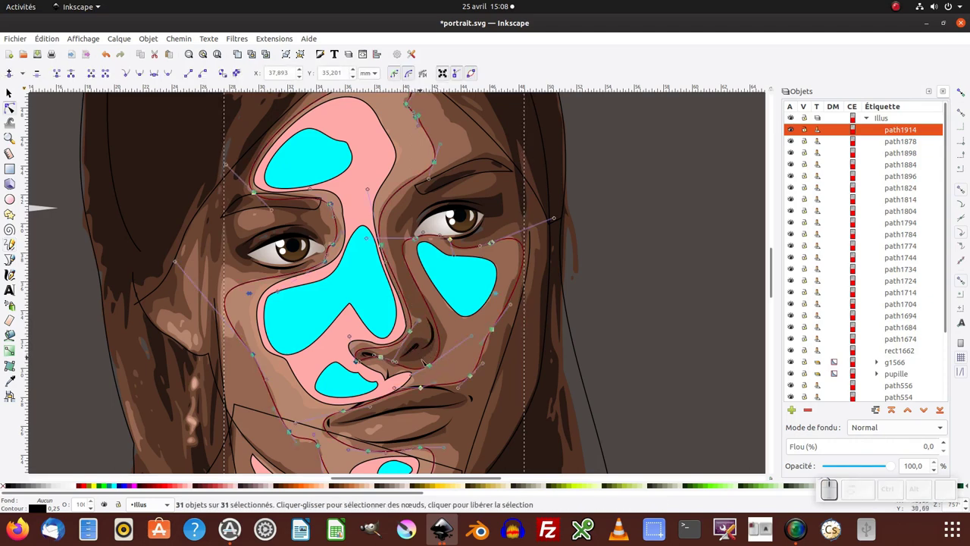
Simplify the large face outline by reducing its selected nodes.
key("shift+j")
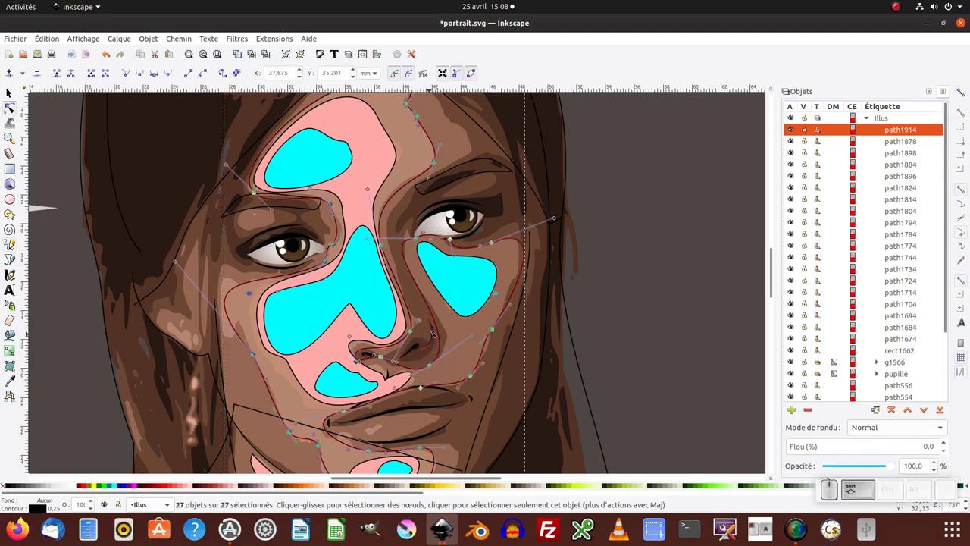
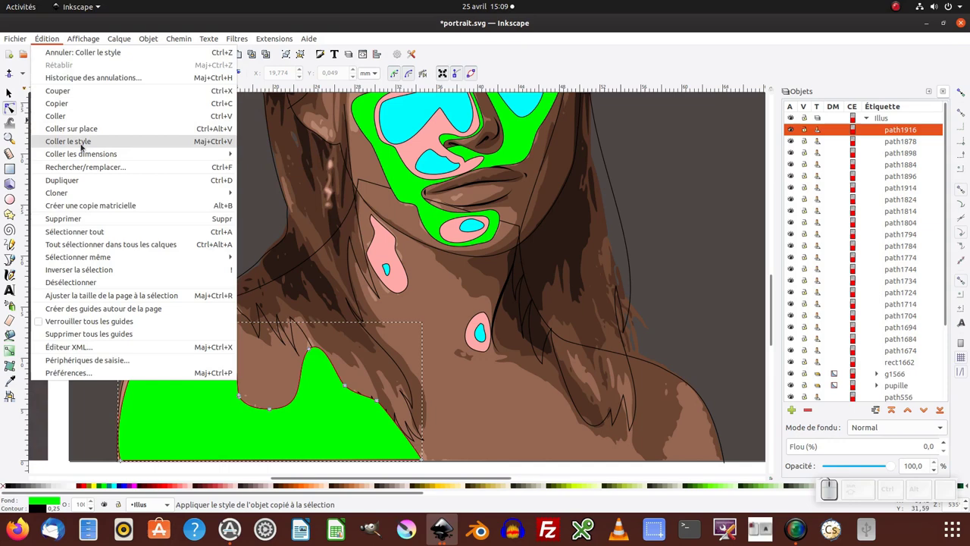
Select the green shoulder patch and lower it beneath the pink and cyan shoulder shading.
key("F1")
key("Escape")
key("F1")
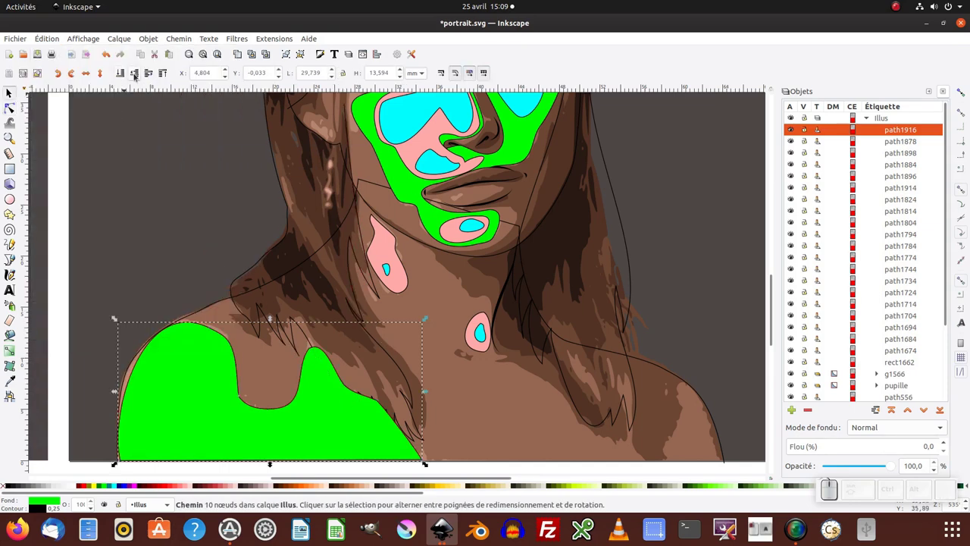
left_click(134, 76)
left_click(135, 76)
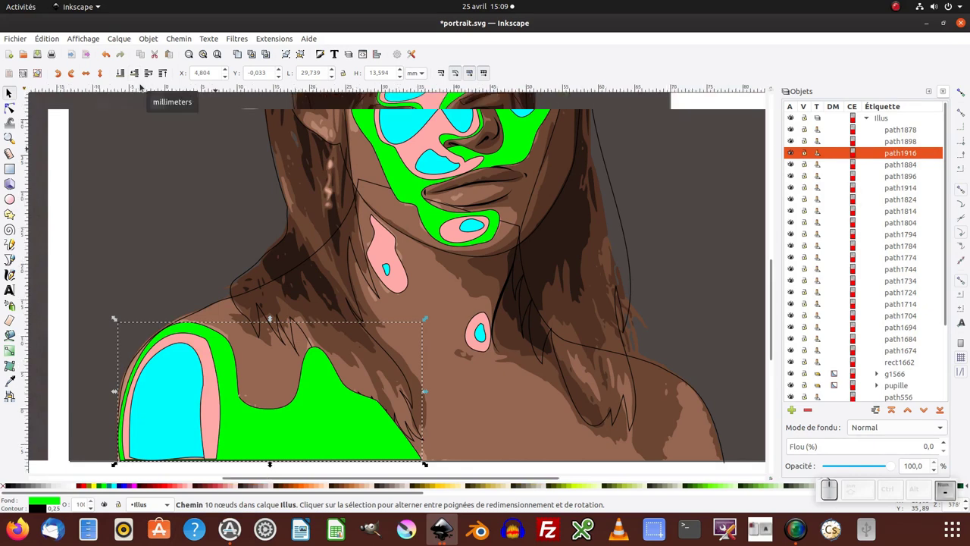
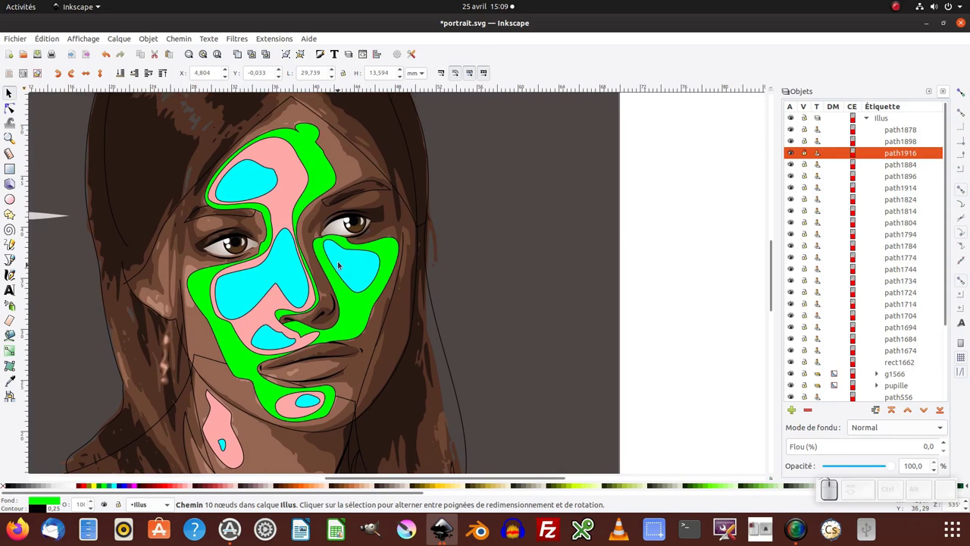
Start a freehand Pencil outline at the upper right forehead and trace it down the right cheek.
key("F6")
left_click(343, 264)
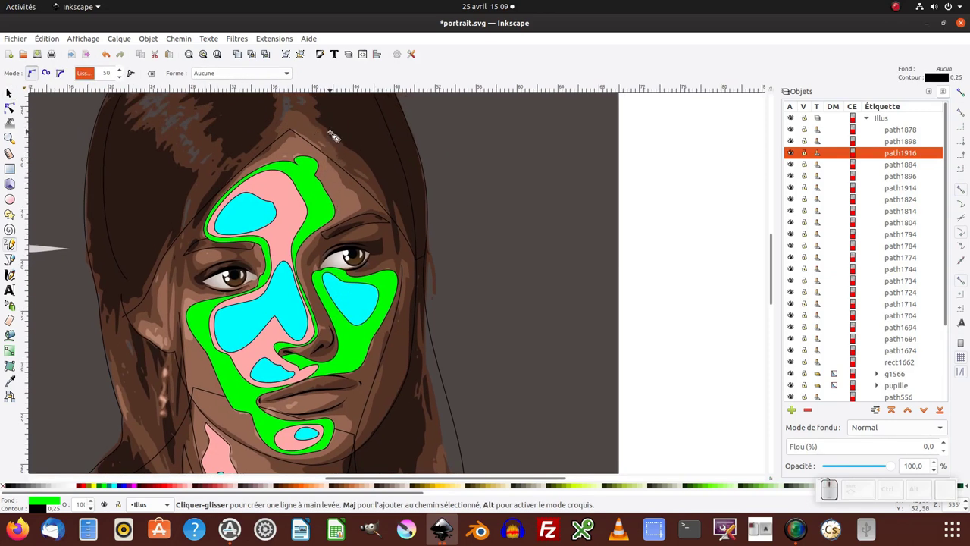
left_click(340, 139)
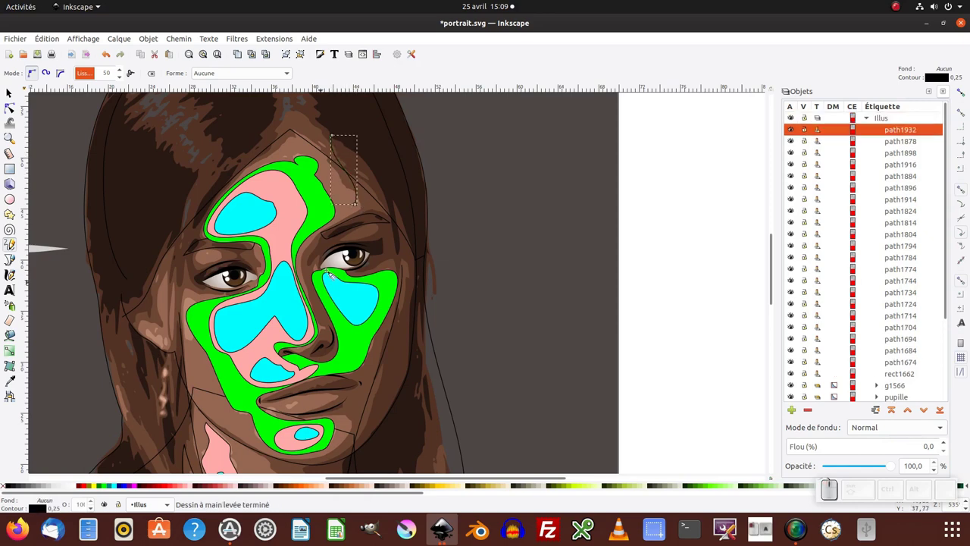
left_click_drag(363, 207, 336, 357)
left_click_drag(334, 359, 333, 266)
left_click_drag(328, 262, 371, 274)
Continue the outline around the jaw and down toward the neck to finish the head path.
left_click_drag(371, 274, 413, 275)
left_click_drag(409, 272, 378, 357)
middle_click(350, 338)
left_click_drag(393, 223, 348, 335)
left_click(339, 326)
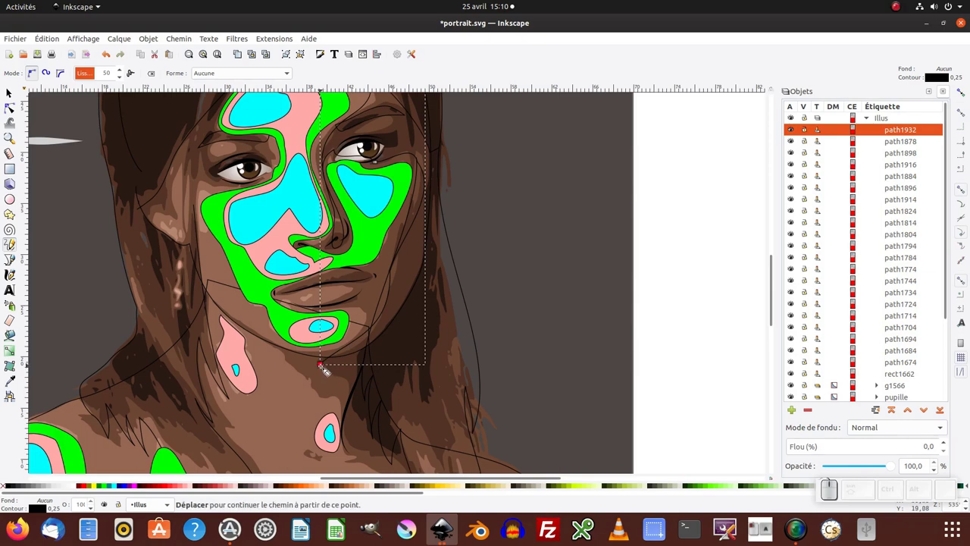
left_click(325, 366)
middle_click(489, 252)
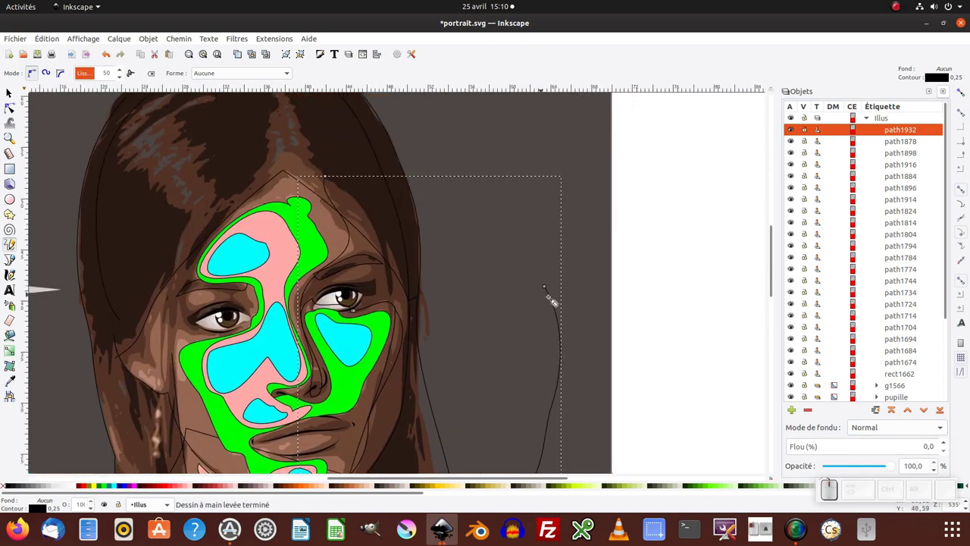
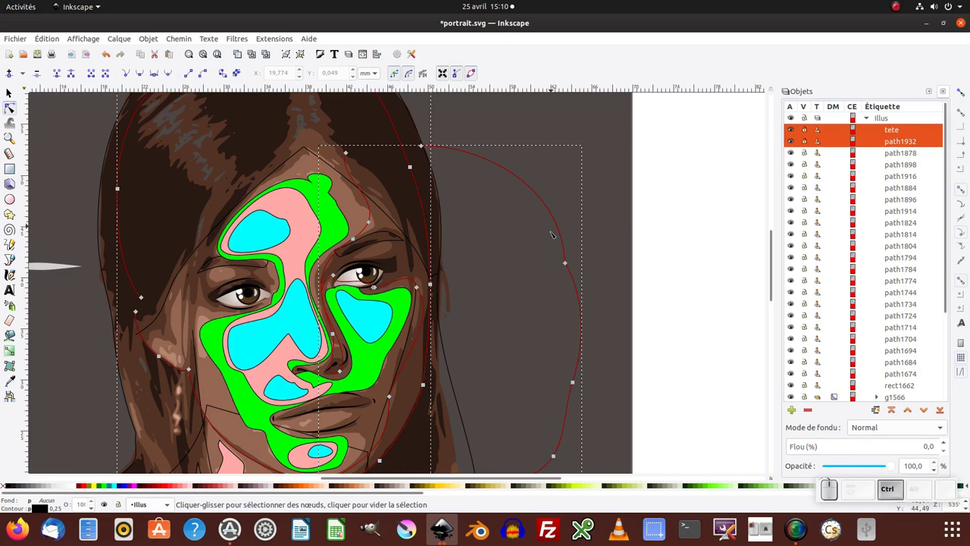
Intersect the tete outline with the drawn path to form the red shadow patch.
left_click(171, 38)
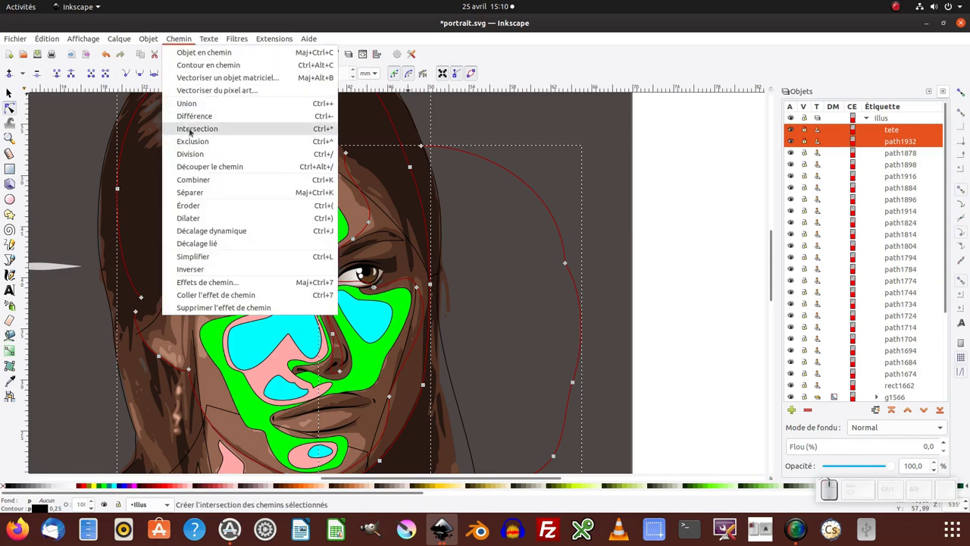
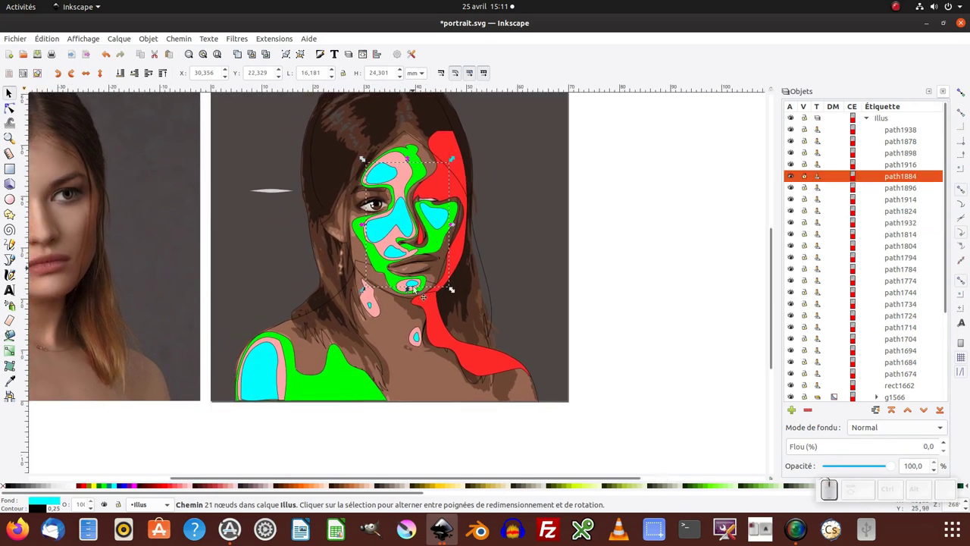
Select the red shadow patch, sample skin tones with the Dropper, then switch to node editing.
left_click(432, 317)
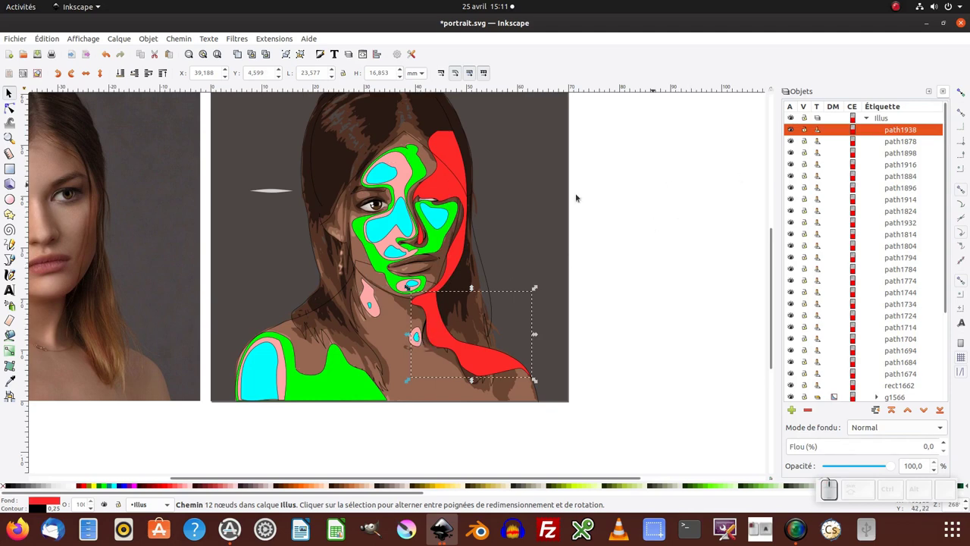
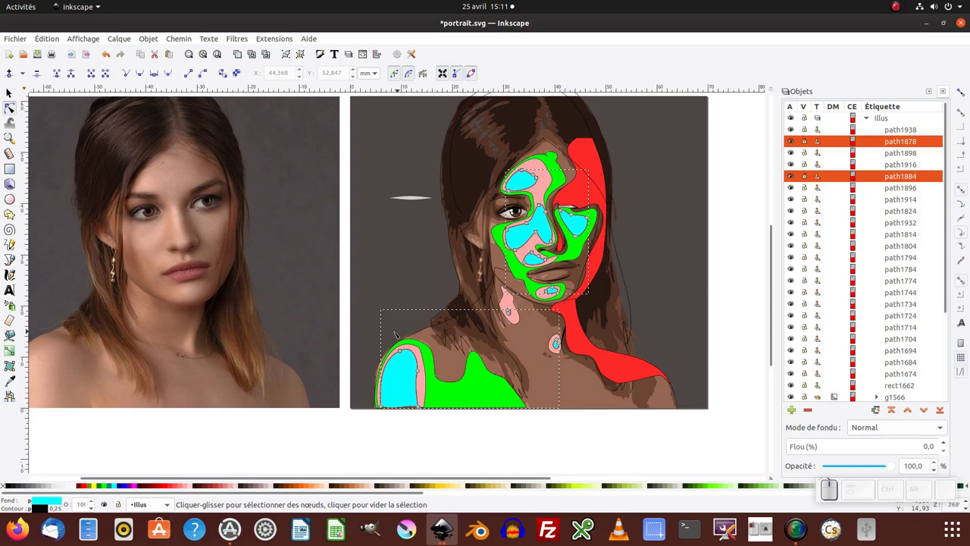
key("F7")
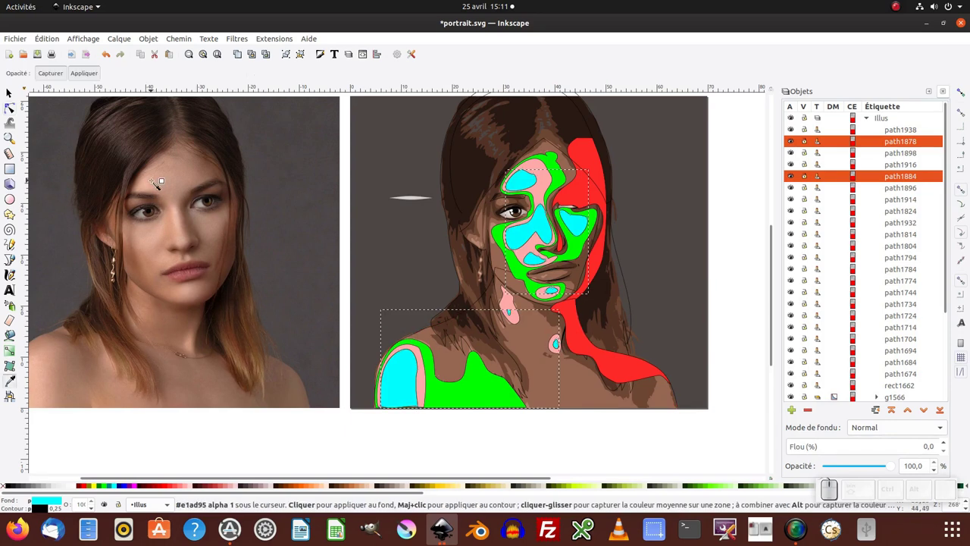
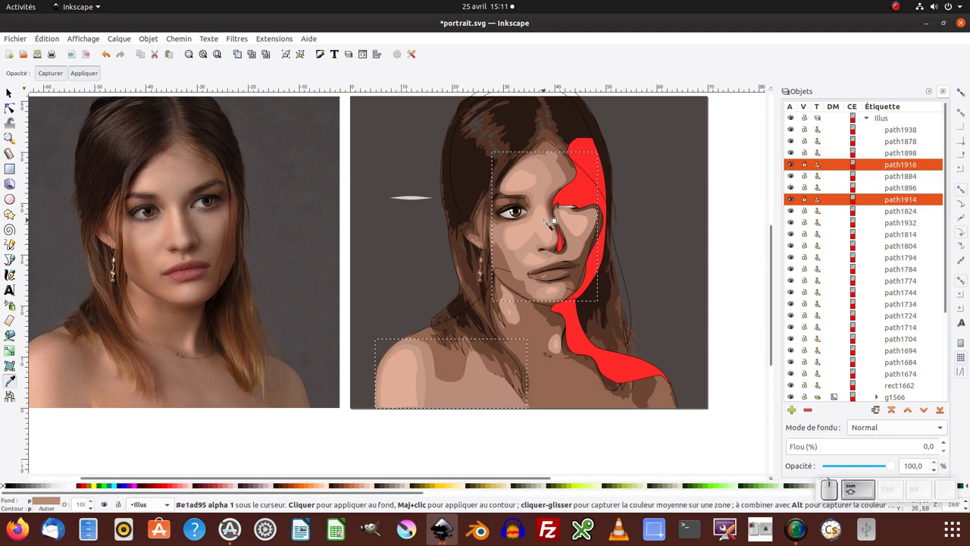
key("F2")
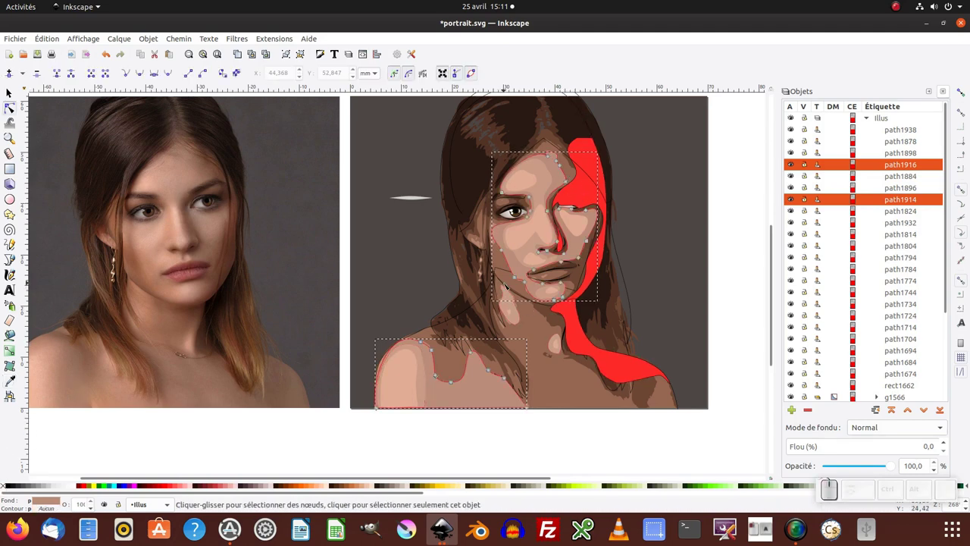
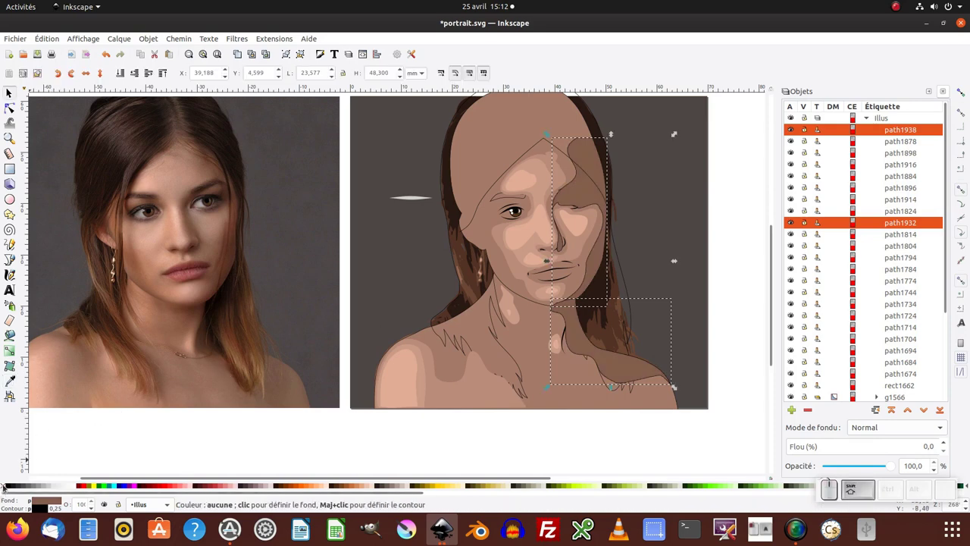
Clear the selection and pick the darker shadow shape on the face, zooming in on it.
left_click(4, 488)
key("shift+F1")
left_click(681, 183)
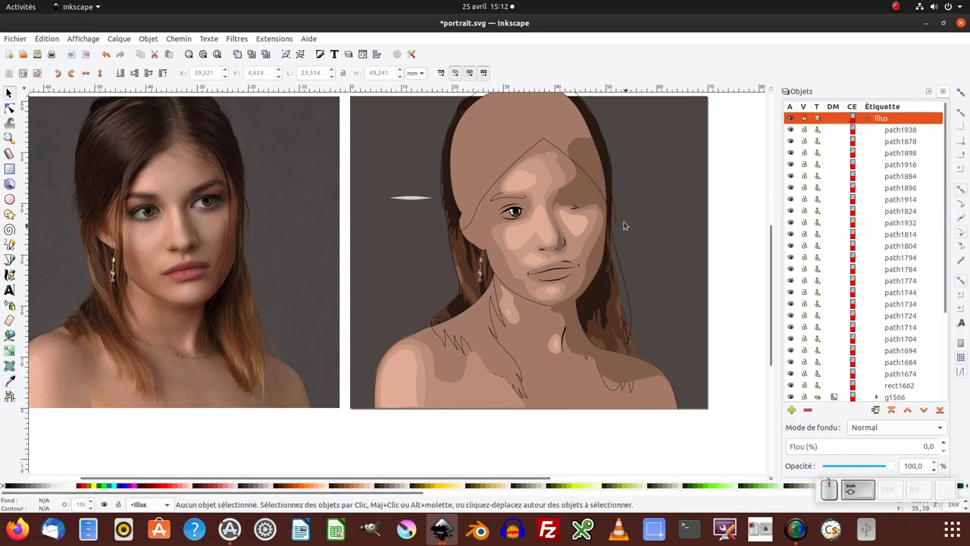
left_click(583, 192)
middle_click(593, 191)
scroll("up", 3)
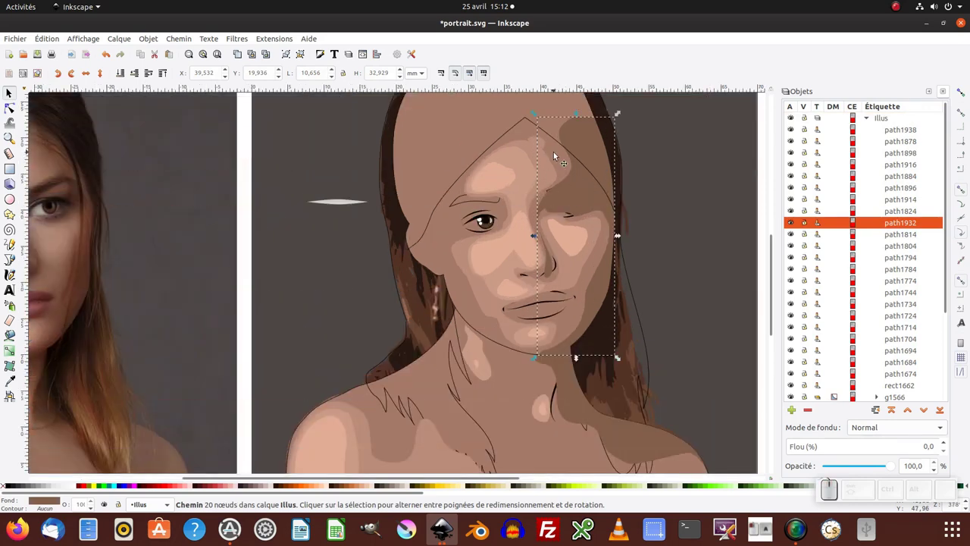
middle_click(558, 155)
scroll("up", 3)
Select the remaining face shading patches and group them as one four-object group.
left_click(560, 153)
left_click(499, 177)
left_click(480, 199)
left_click(454, 217)
left_click_drag(481, 324, 574, 283)
key("ctrl+z")
key("ctrl+g")
Restack the facial features above the head and lower the face group beneath the shading.
left_click(137, 78)
left_click_drag(137, 77, 137, 77)
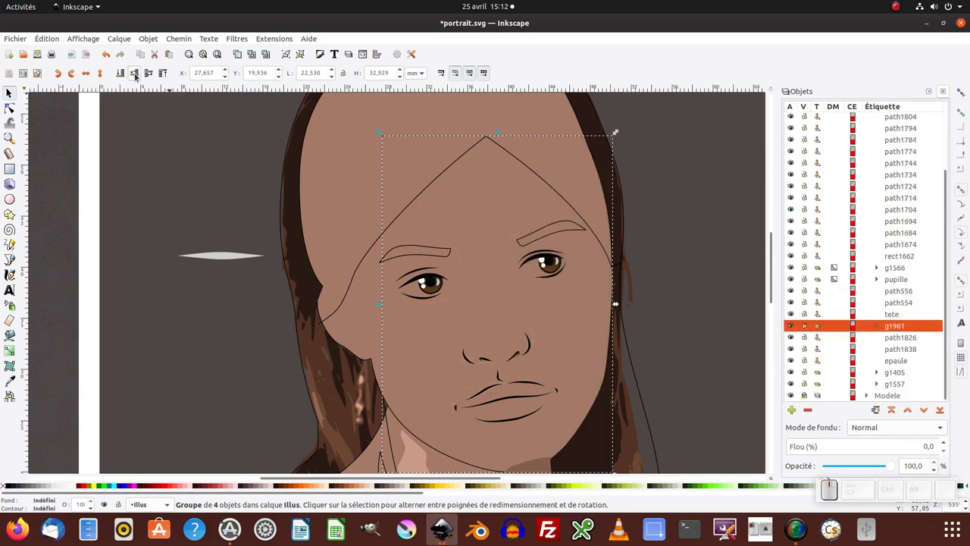
left_click(150, 73)
middle_click(383, 210)
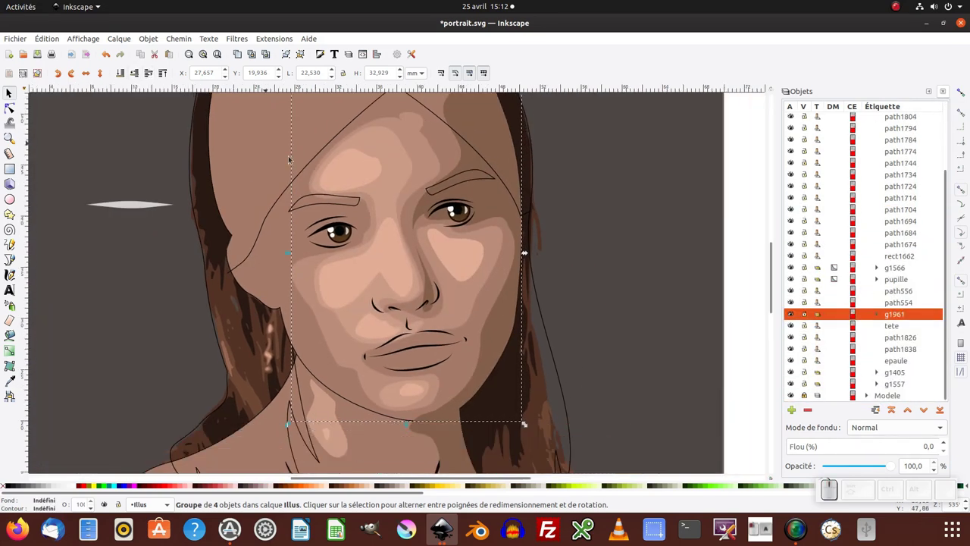
key("KP_Subtract")
middle_click(356, 253)
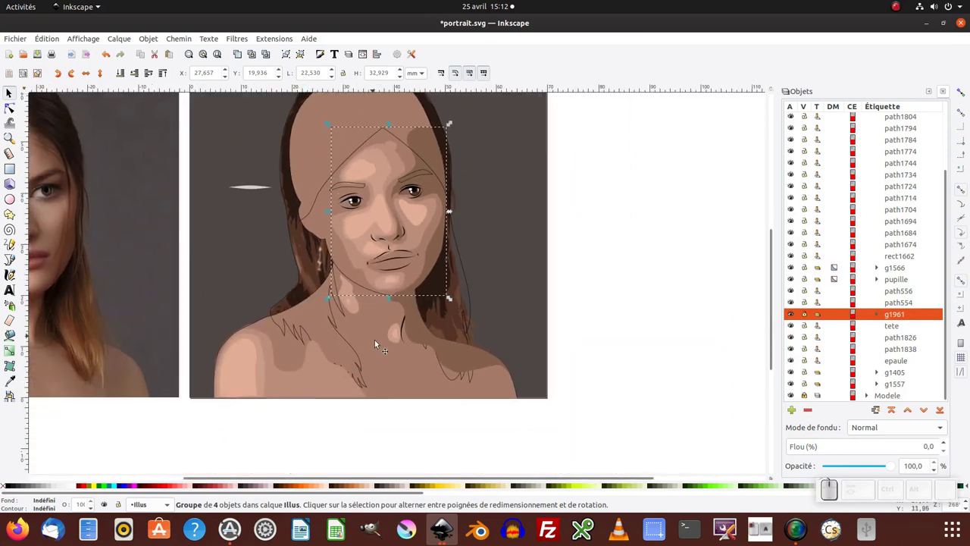
Group the four shoulder patches and restack them just above the bottom of the stack.
left_click(321, 375)
left_click(266, 371)
left_click(239, 372)
left_click(461, 358)
key("ctrl+g")
key("End")
key("Page_Up")
left_click(391, 361)
Start node-editing the neck and shoulder strand outline.
middle_click(403, 345)
key("F2")
left_click(387, 331)
middle_click(396, 334)
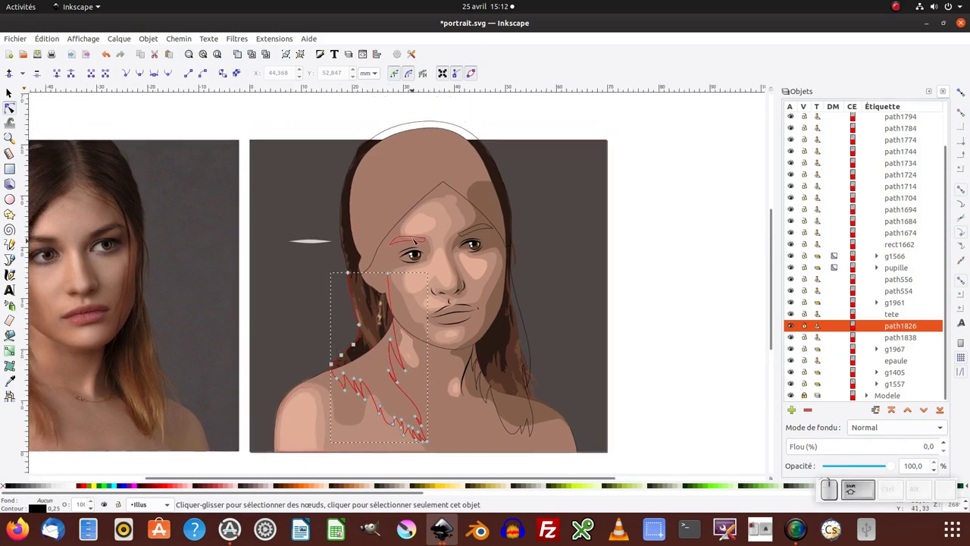
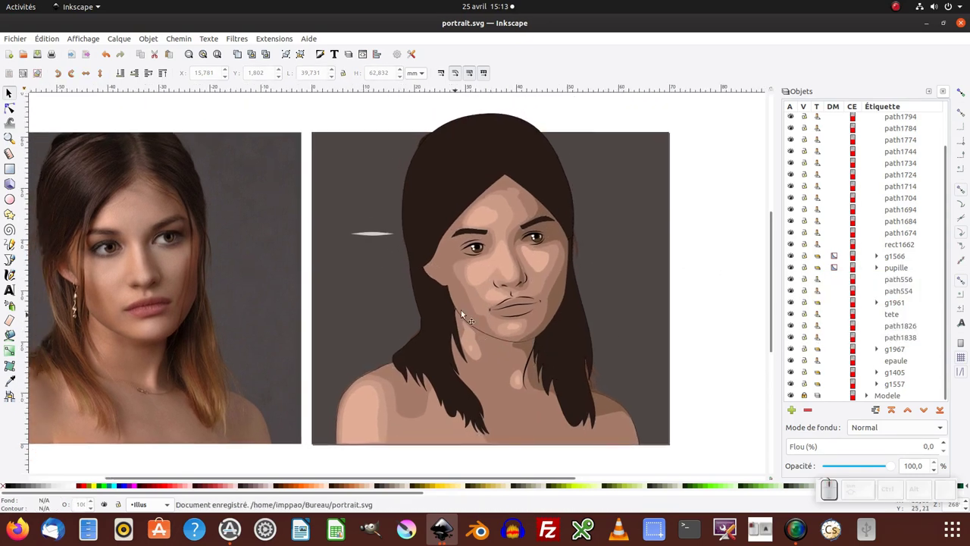
Copy the white tapered streak and set the Pencil shape to Depuis le presse-papier.
left_click(445, 288)
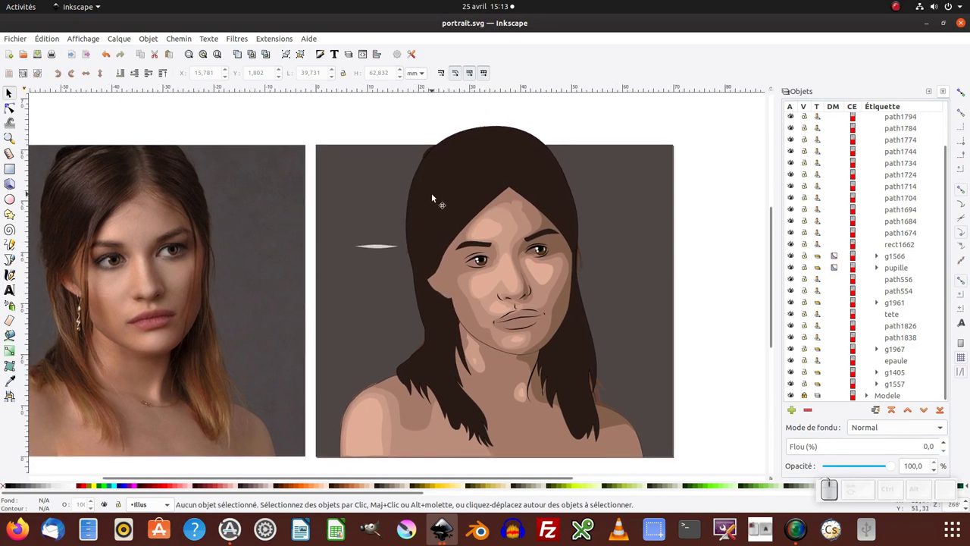
key("F6")
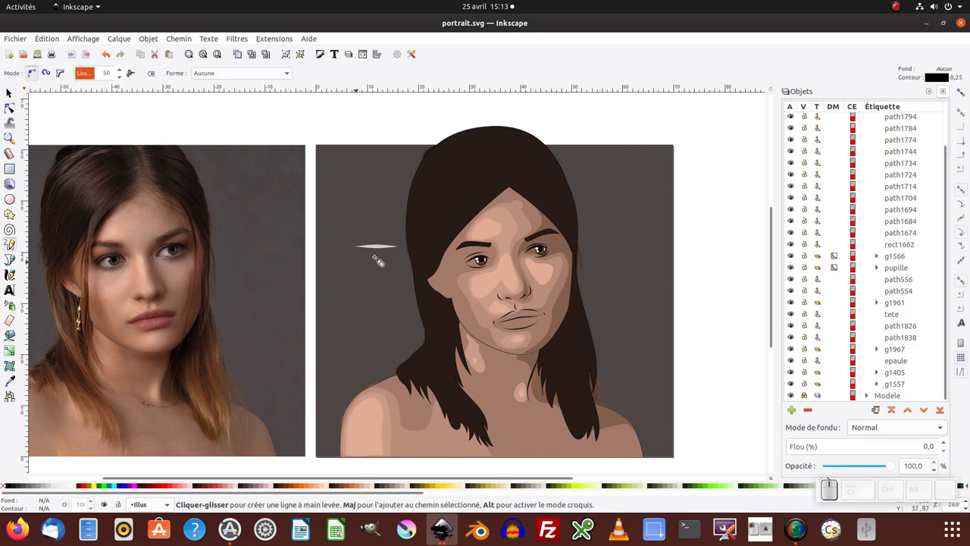
key("F1")
left_click(489, 244)
left_click_drag(489, 244, 490, 244)
key("ctrl+c")
key("F6")
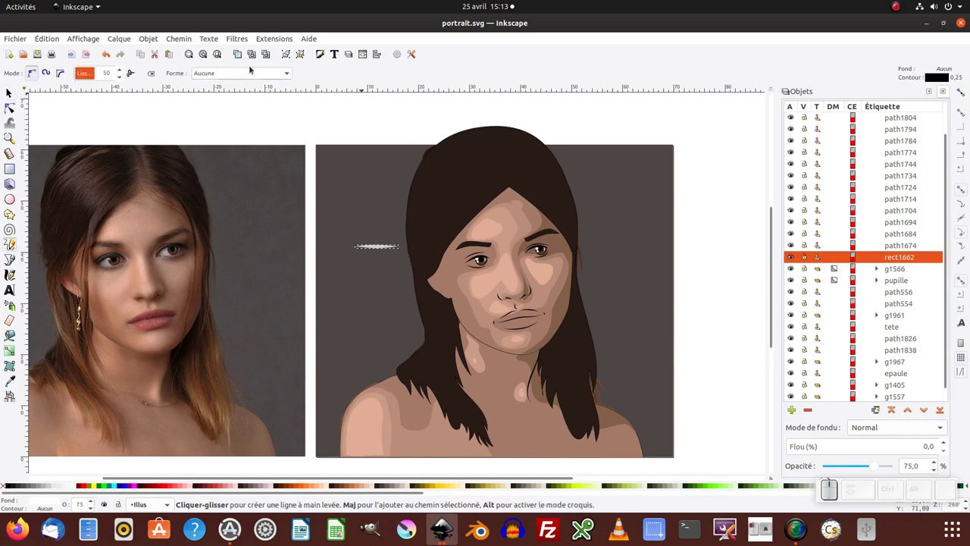
left_click_drag(489, 244, 488, 244)
left_click(488, 244)
Give the new tapered stroke the dark brown hair colour sampled with the Dropper.
key("F2")
left_click(489, 244)
key("F7")
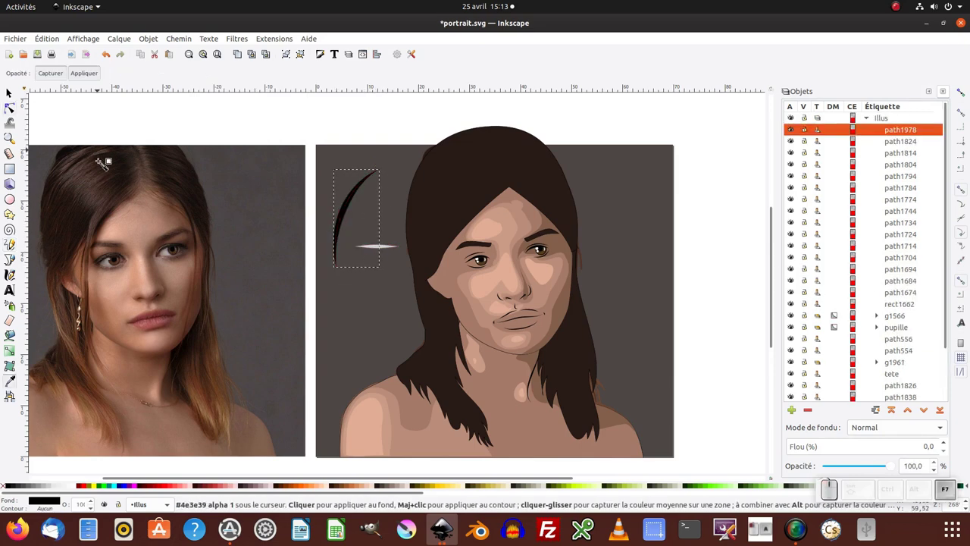
left_click(489, 244)
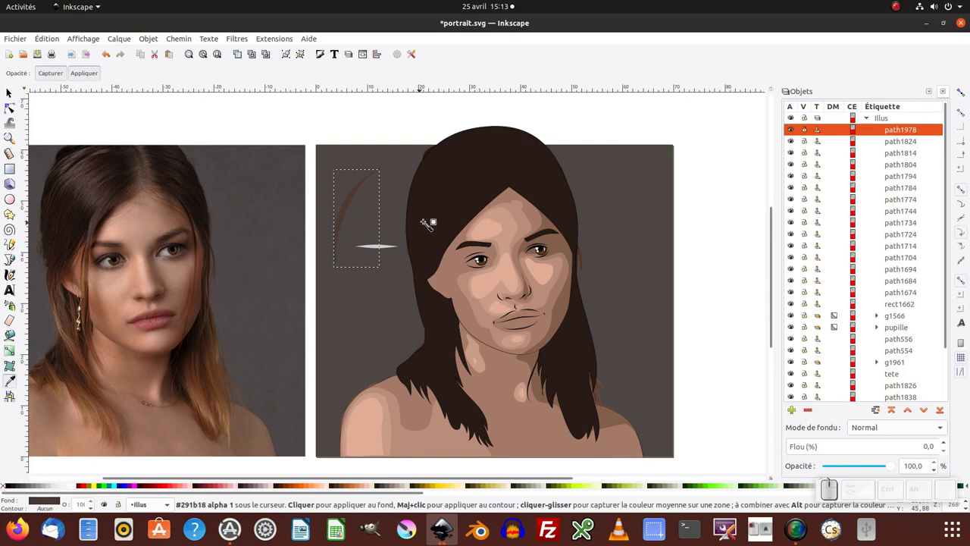
Paint a series of tapered brown strands across the hair with the Pencil.
key("F6")
left_click(440, 162)
left_click(451, 159)
double_click(453, 164)
left_click(452, 184)
left_click(446, 200)
double_click(464, 183)
left_click(470, 207)
left_click(450, 253)
left_click(486, 209)
left_click(464, 236)
middle_click(460, 246)
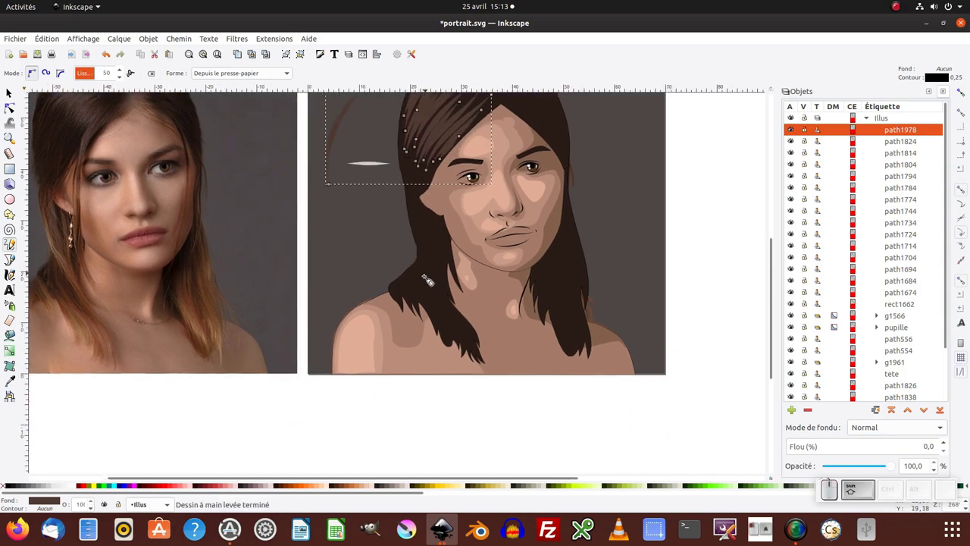
left_click(425, 252)
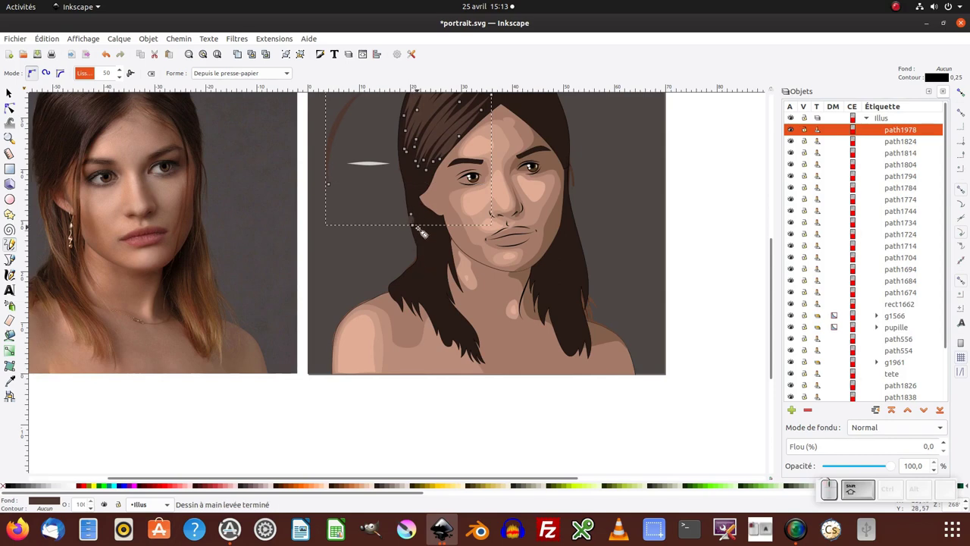
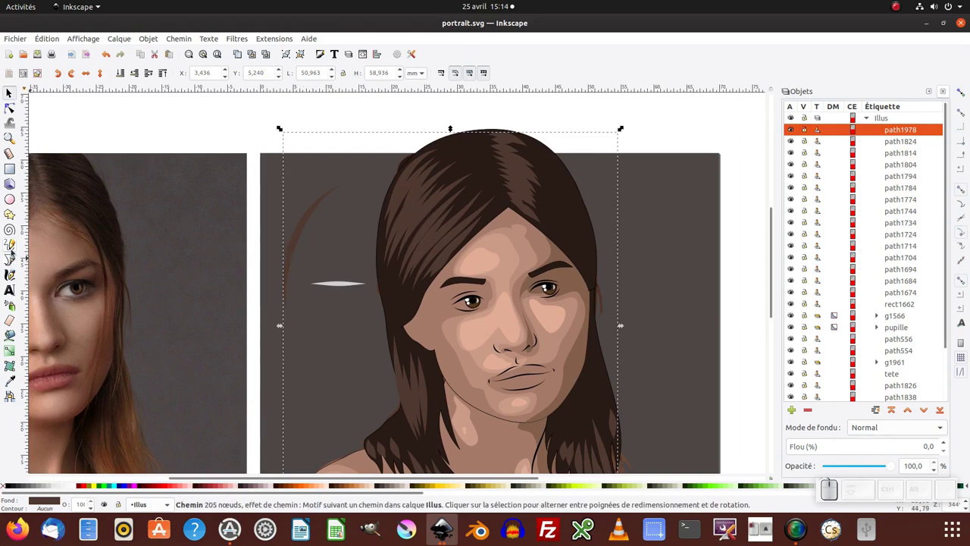
Sample a strand's colour and lighten the stroke to a pale brown in Fill and Stroke.
left_click(445, 284)
left_click(445, 284)
key("F2")
left_click_drag(445, 285, 445, 284)
key("F7")
left_click(444, 284)
left_click(524, 260)
key("ctrl+shift+f")
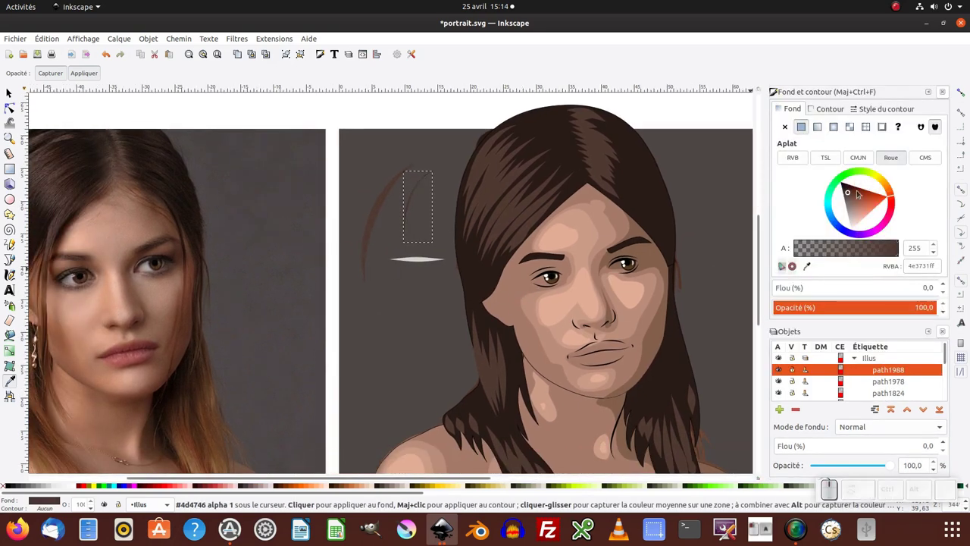
left_click_drag(524, 260, 523, 260)
Draw lighter brown tapered strands across the side of the hair and over the top.
key("F6")
left_click(523, 260)
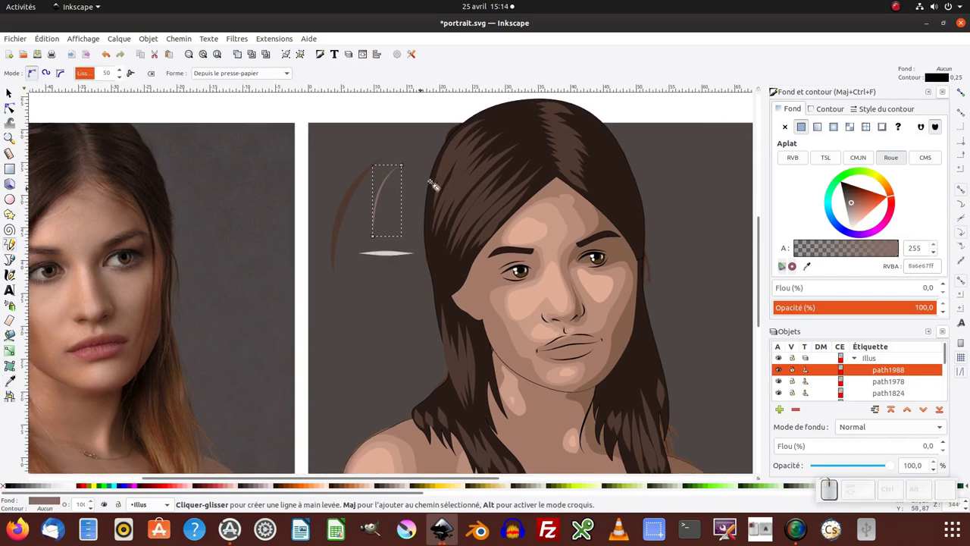
left_click(491, 255)
left_click(491, 254)
left_click(491, 255)
double_click(491, 255)
left_click(492, 254)
left_click(484, 207)
left_click(474, 239)
left_click(471, 262)
left_click(492, 219)
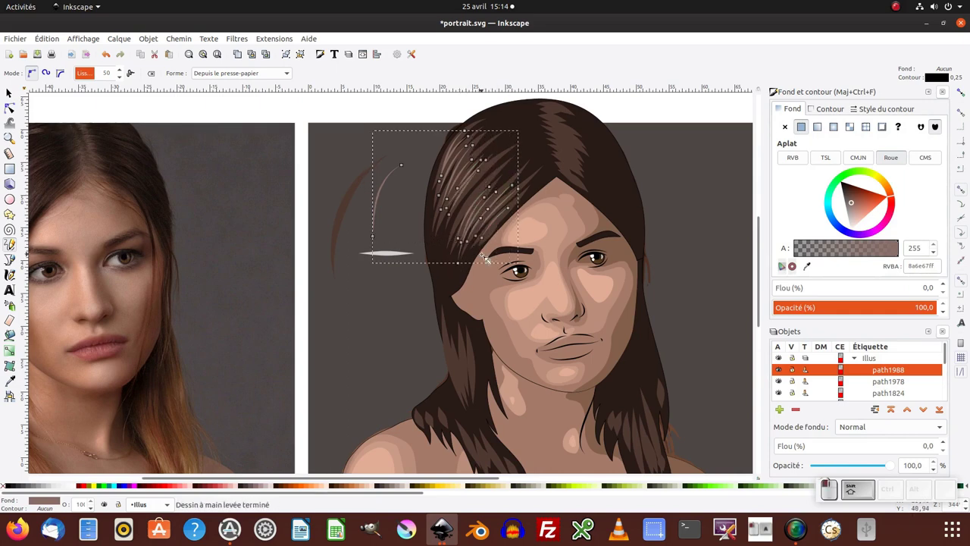
left_click_drag(493, 254, 493, 253)
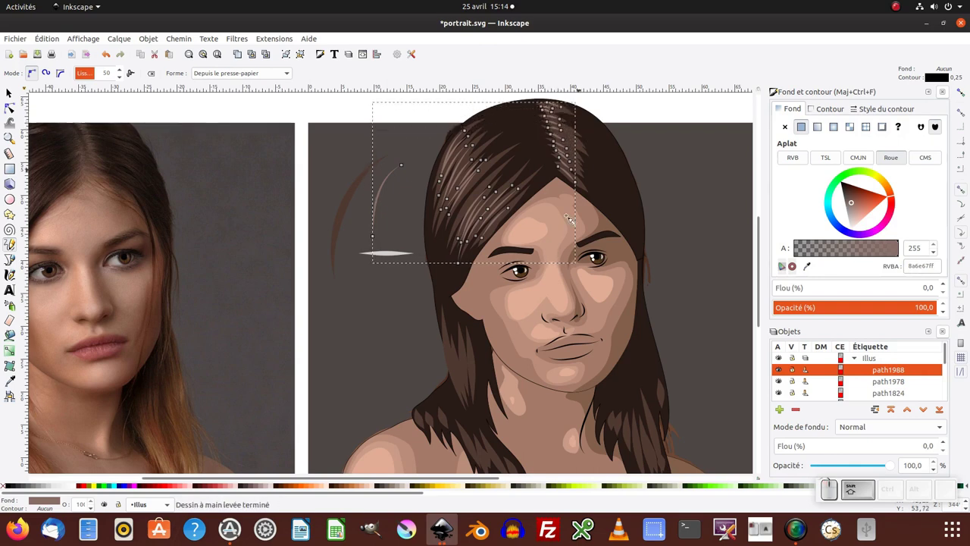
middle_click(492, 254)
Add more light streaks over the fringe and adjust them.
left_click(464, 166)
left_click(465, 166)
double_click(465, 166)
left_click(464, 166)
double_click(464, 166)
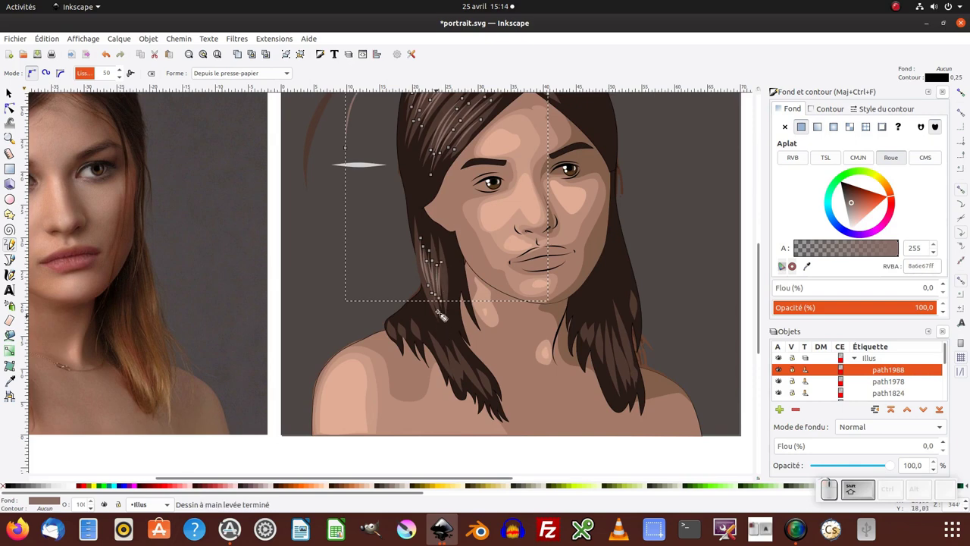
left_click(464, 166)
left_click(464, 166)
double_click(464, 166)
left_click_drag(465, 165, 465, 166)
left_click(464, 166)
left_click_drag(465, 165, 465, 165)
left_click(465, 165)
left_click(465, 165)
left_click(621, 273)
left_click(634, 306)
middle_click(465, 166)
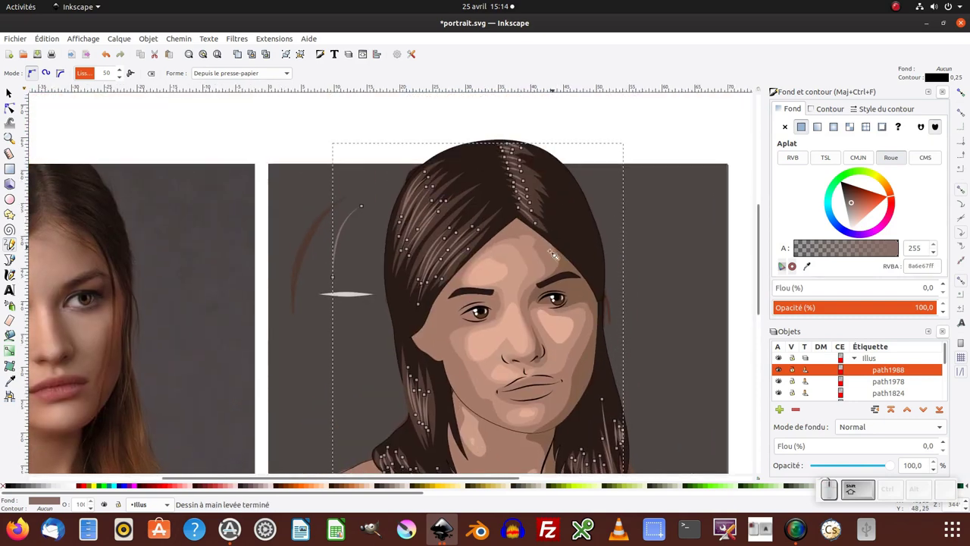
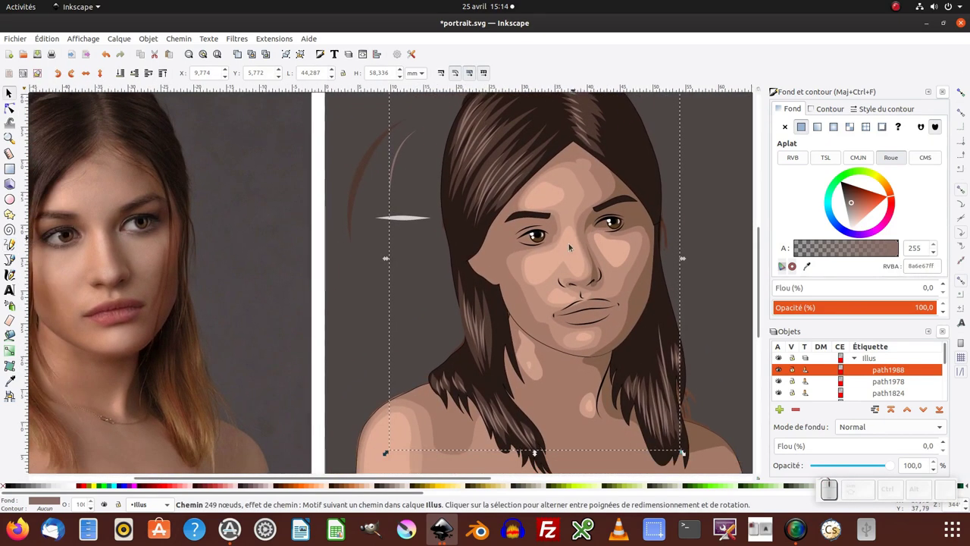
Cycle the display to Outline then No Filters mode and zoom out on the portrait.
left_click(582, 240)
middle_click(583, 245)
left_click(572, 250)
left_click_drag(545, 256, 491, 212)
key("ctrl+KP_5")
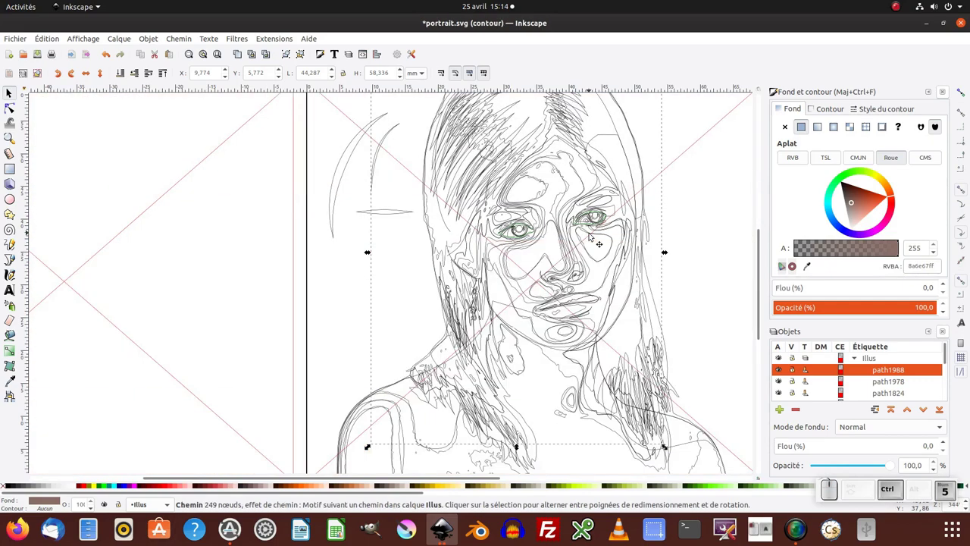
key("ctrl+KP_5")
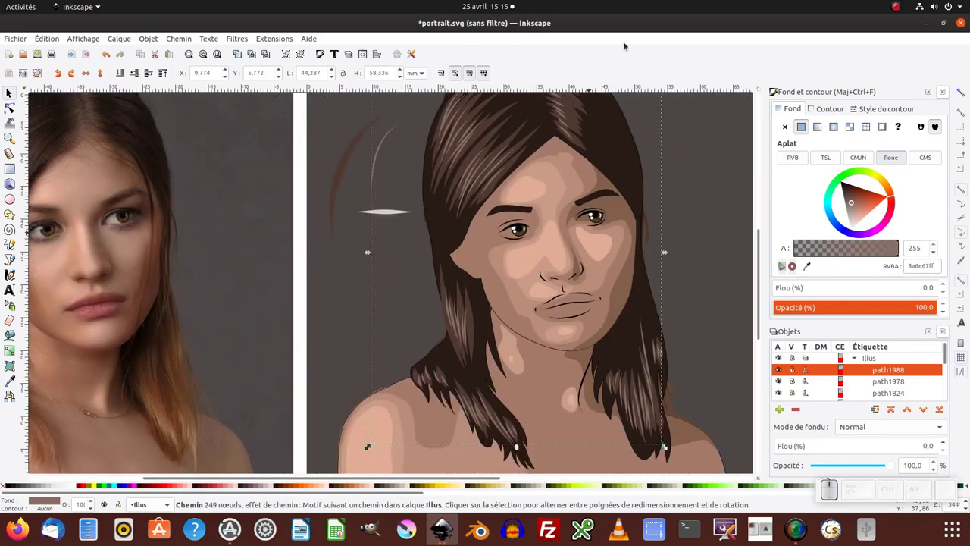
key("KP_Subtract")
middle_click(559, 193)
Select both eyes, zoom in close on them, zoom back out and select the hair streaks path.
key("F1")
left_click_drag(675, 220, 472, 258)
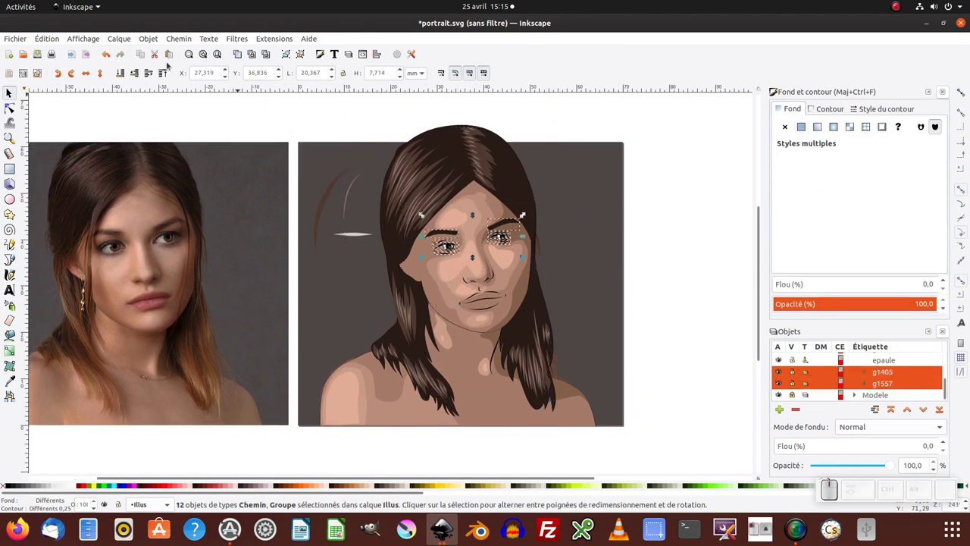
left_click(472, 257)
left_click(472, 258)
key("z")
left_click(456, 232)
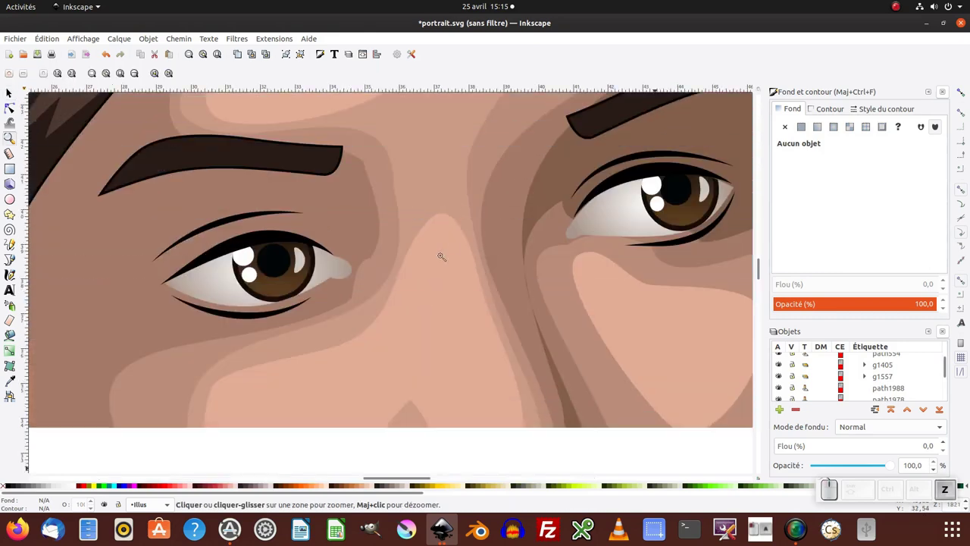
key("F1")
key("KP_Subtract")
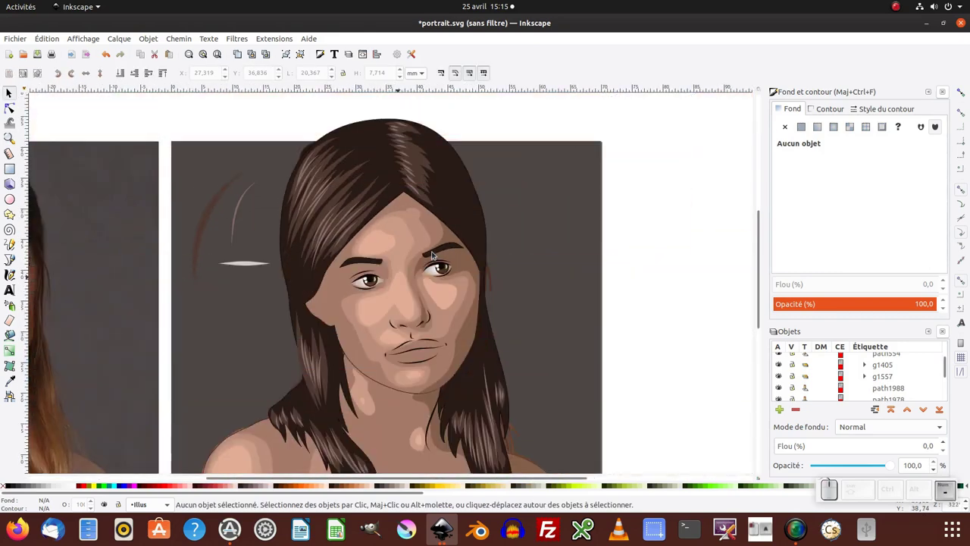
key("KP_Subtract")
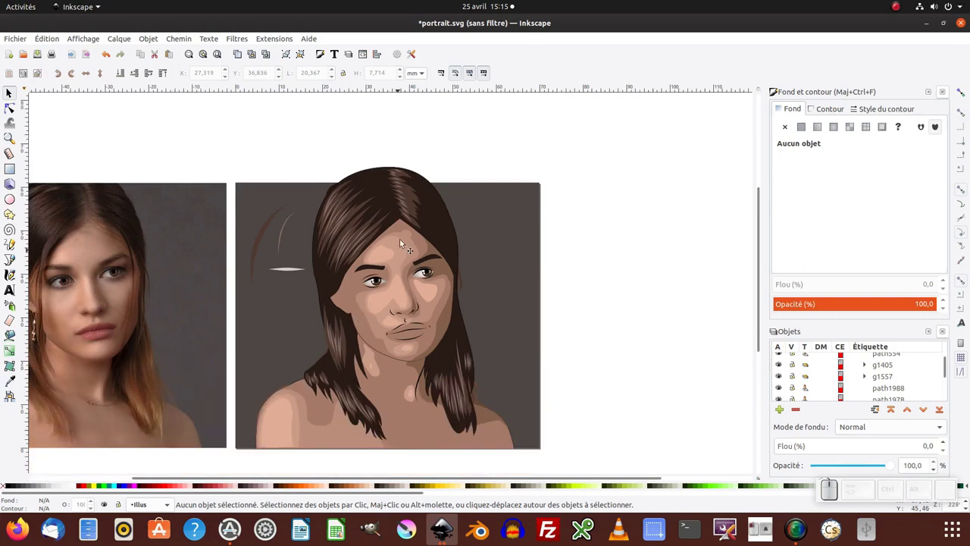
left_click(382, 267)
Copy the hair shape and place points for a new lock along the left edge of the forehead.
key("F2")
left_click(445, 226)
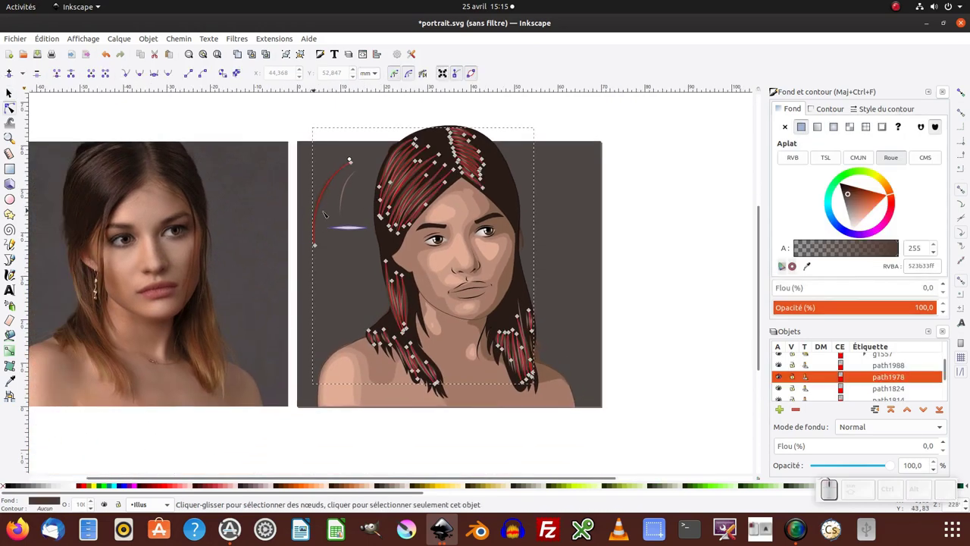
left_click(445, 226)
key("F1")
key("ctrl+c")
left_click(445, 226)
middle_click(441, 224)
left_click(429, 176)
left_click(423, 171)
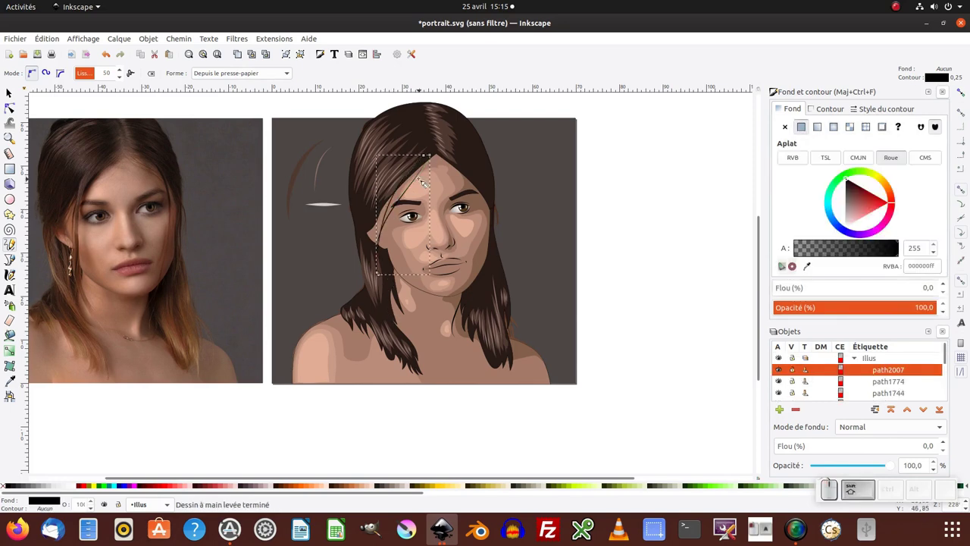
left_click(429, 170)
left_click(412, 177)
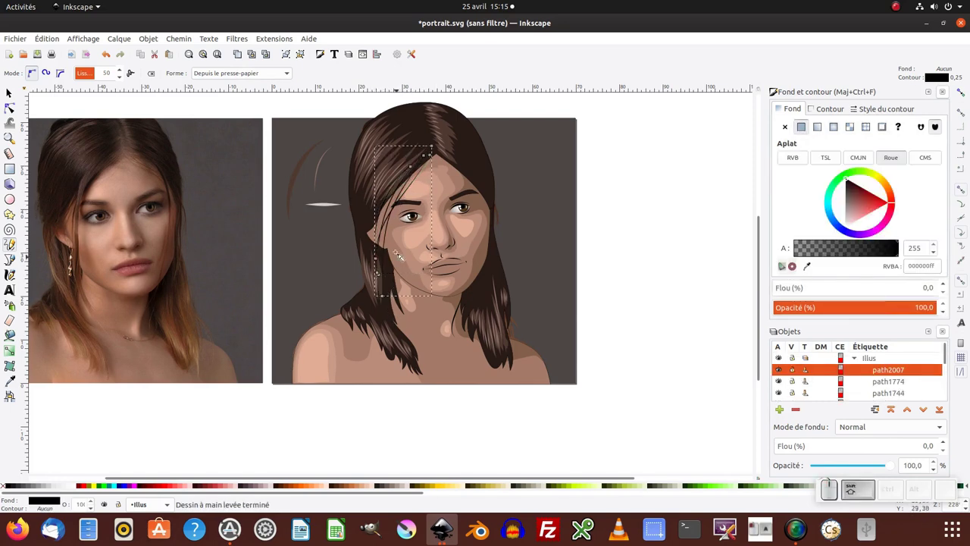
Pick a dark brown colour from the hair and apply it as the new lock's fill.
key("shift+F2")
left_click_drag(420, 202, 419, 203)
key("F7")
left_click(419, 202)
key("F1")
left_click(410, 194)
key("F2")
left_click(419, 202)
left_click(419, 203)
left_click(419, 203)
left_click(419, 202)
Freehand-draw the lock down the side of the face and begin a line over the upper lip.
key("F6")
left_click(419, 202)
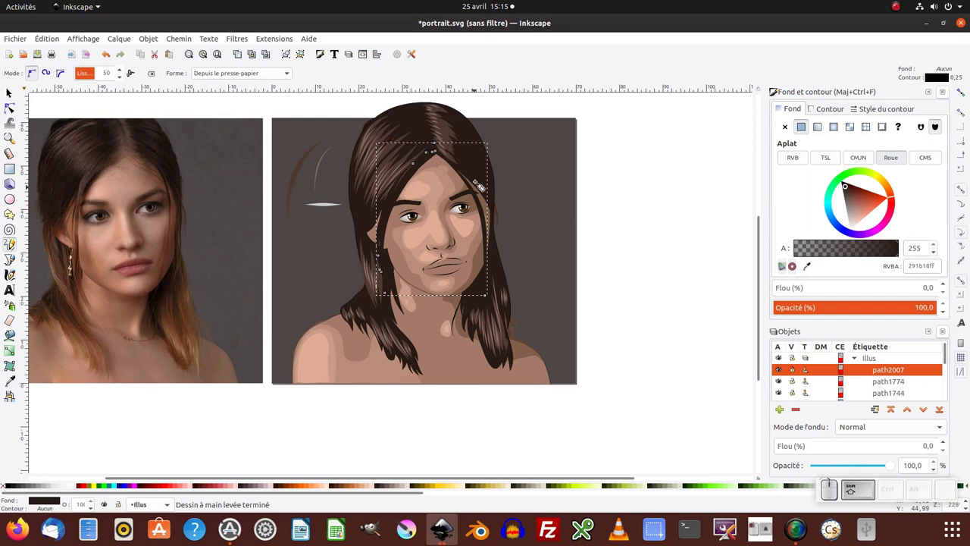
left_click(419, 202)
left_click_drag(419, 202, 442, 134)
middle_click(442, 134)
middle_click(447, 190)
left_click(450, 199)
middle_click(453, 184)
left_click(453, 183)
key("F2")
left_click(439, 163)
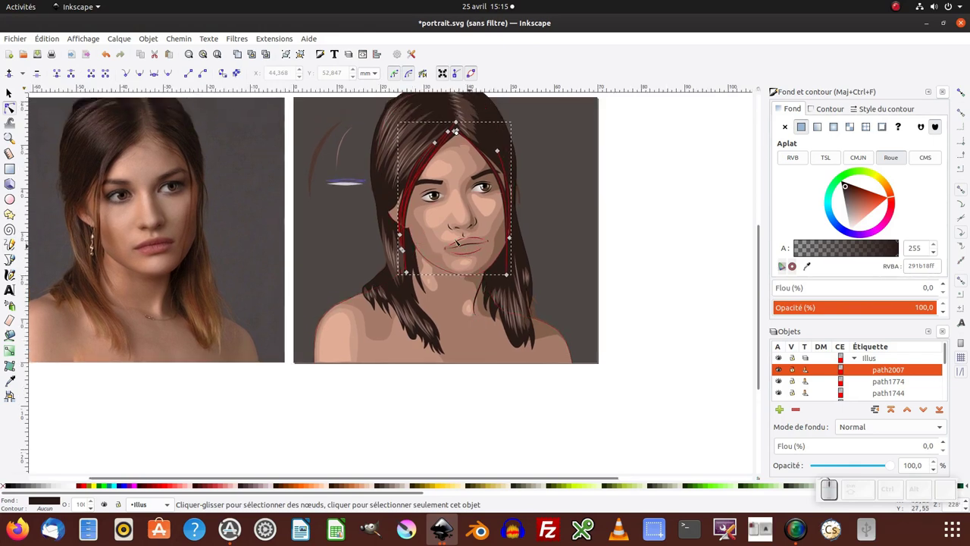
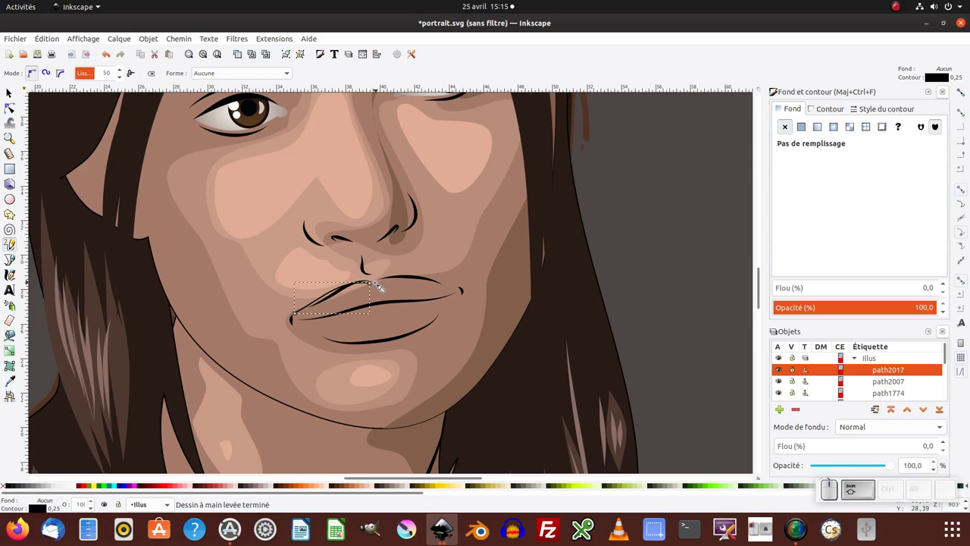
Node-edit the lip path into a mouth shape, selecting all nodes and joining them.
left_click_drag(387, 287, 315, 332)
left_click(299, 319)
left_click_drag(317, 332, 473, 295)
key("shift+F2")
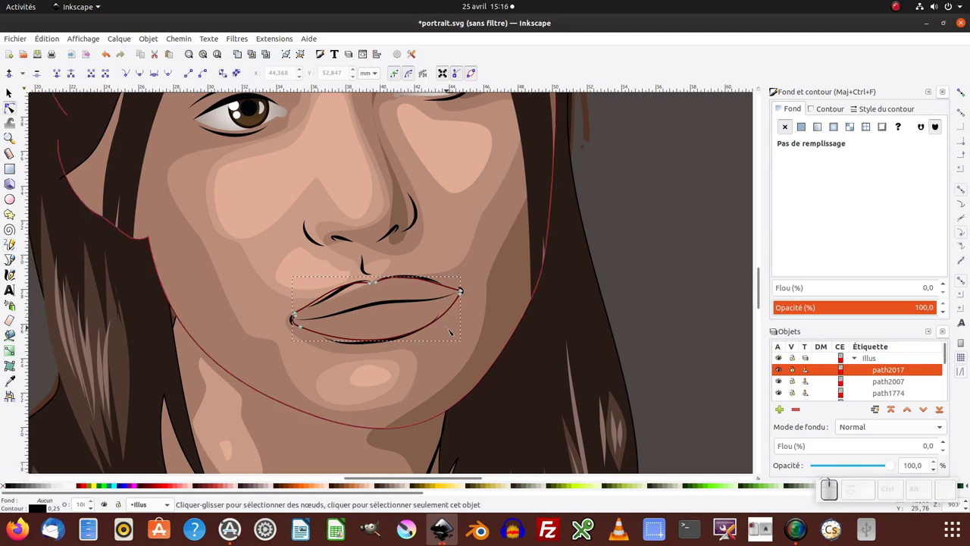
key("ctrl+a")
key("shift+j")
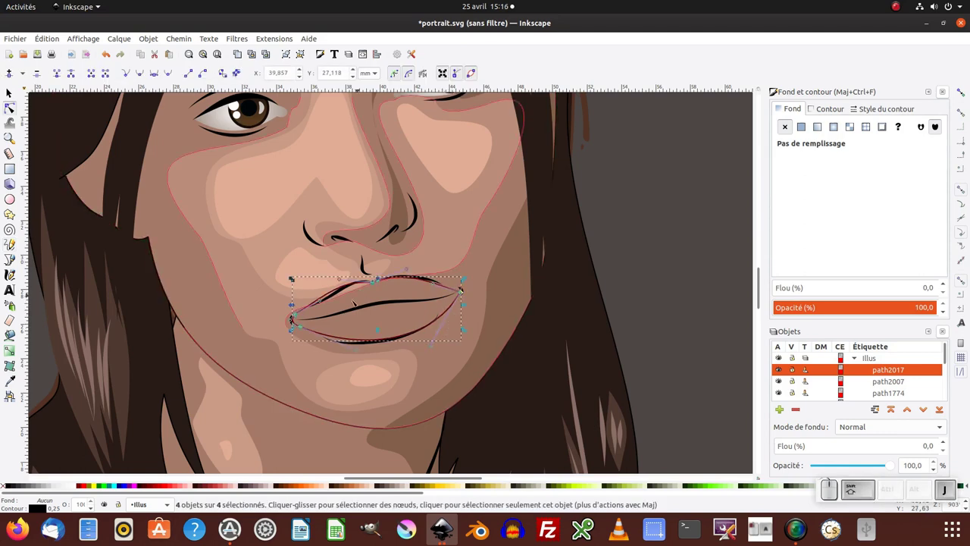
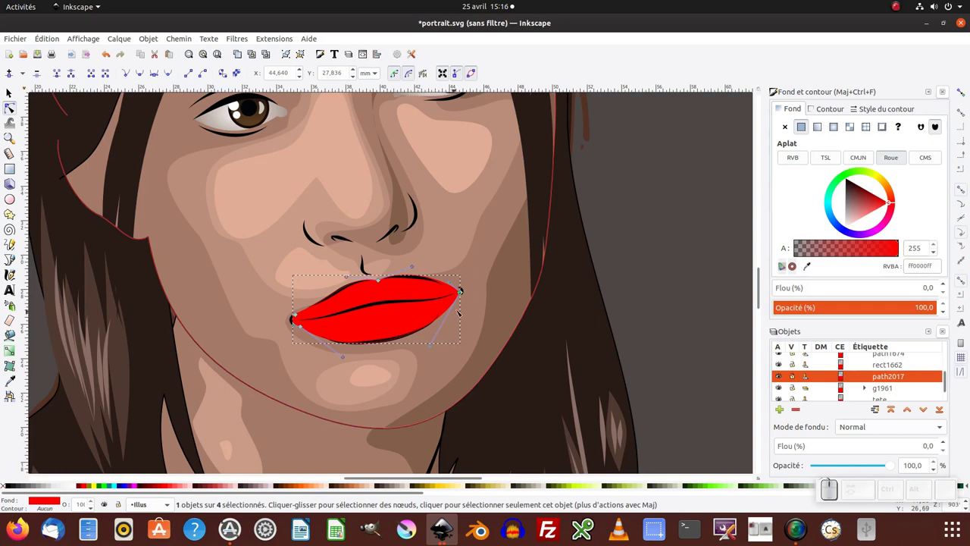
Fill the lip shape with a soft red radial gradient from Fill and Stroke.
key("F1")
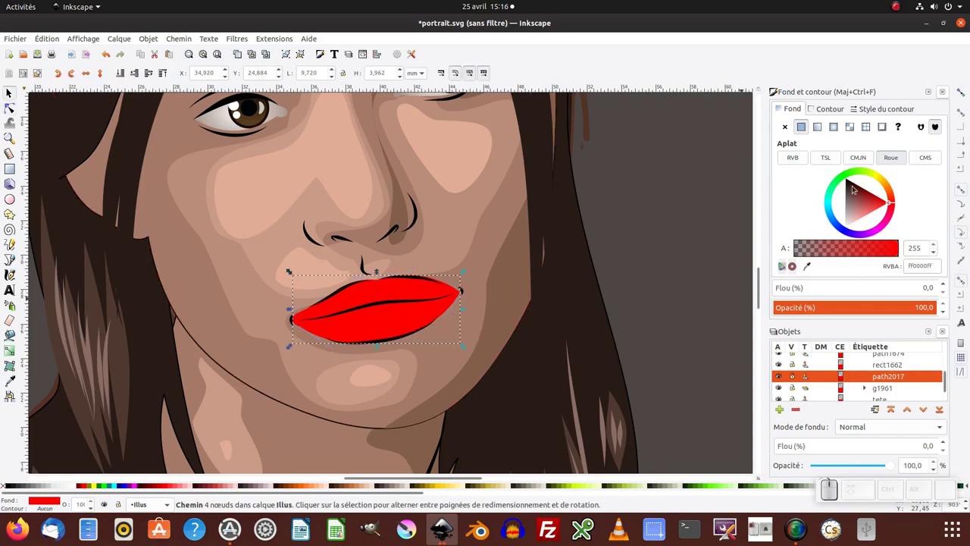
left_click(834, 130)
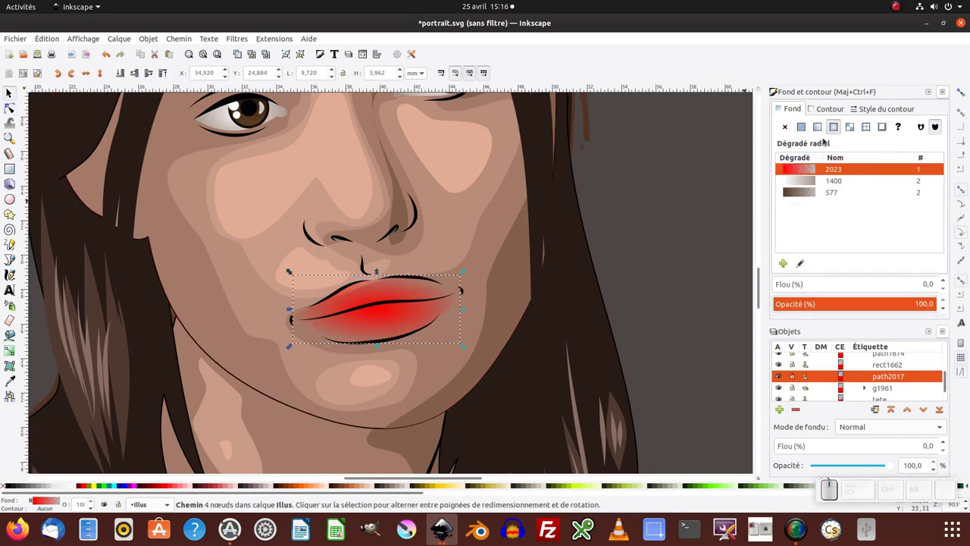
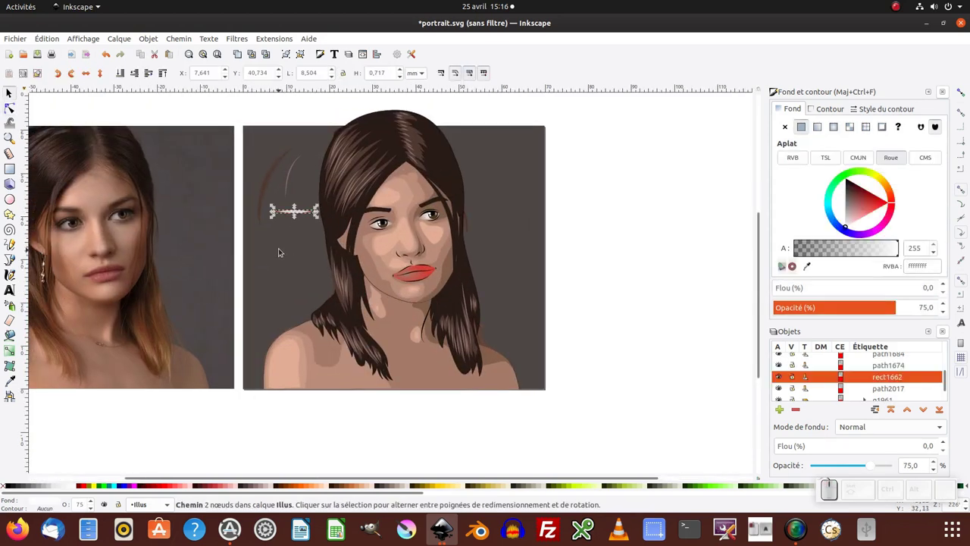
Reapply the copied tapered freehand shape, discard a trial stroke near the eyebrow, and pencil a highlight down the cheek.
key("ctrl+c")
left_click(8, 244)
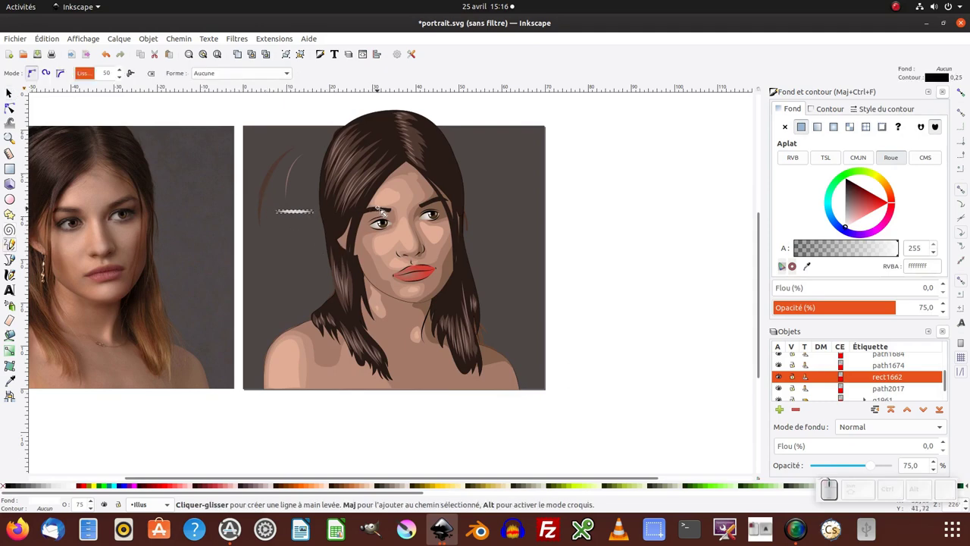
left_click(385, 210)
left_click(388, 209)
key("F2")
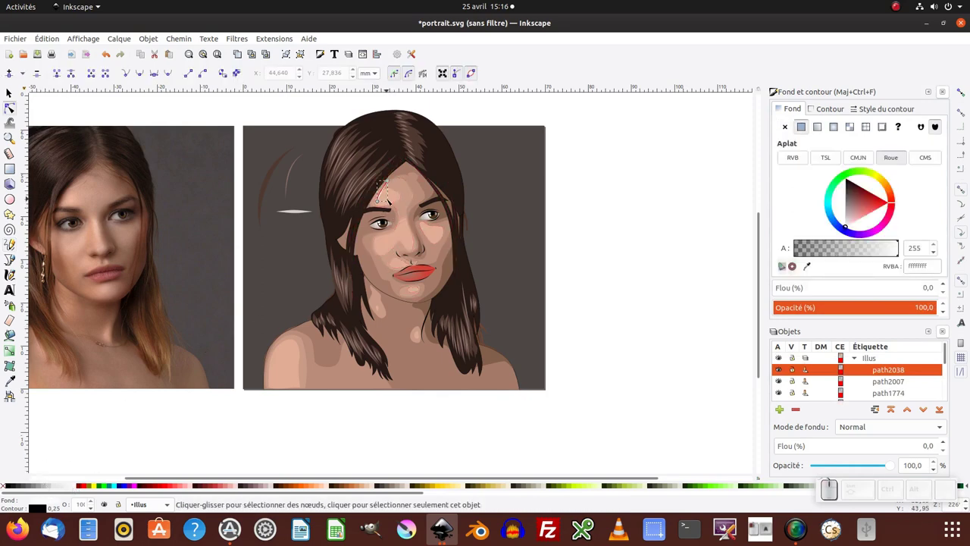
key("F1")
key("F6")
left_click_drag(389, 209, 364, 283)
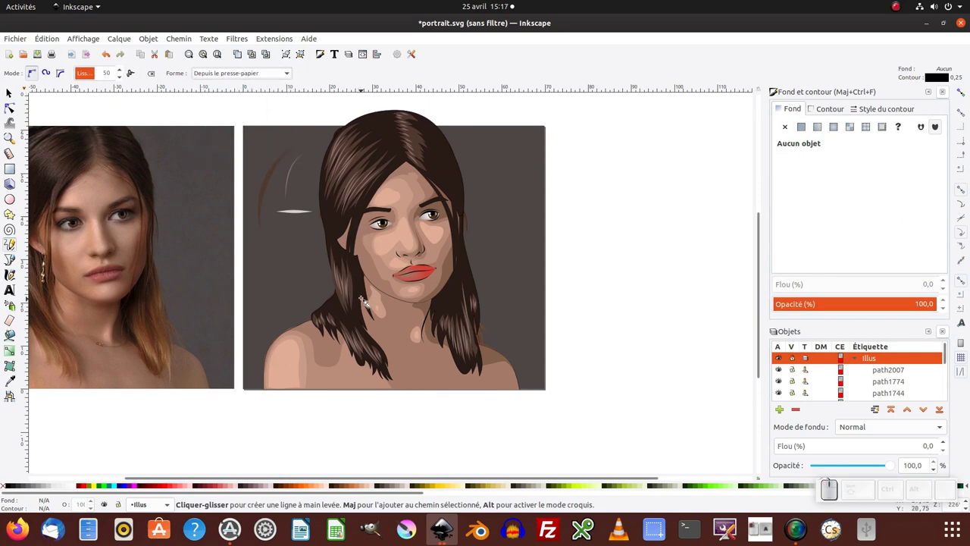
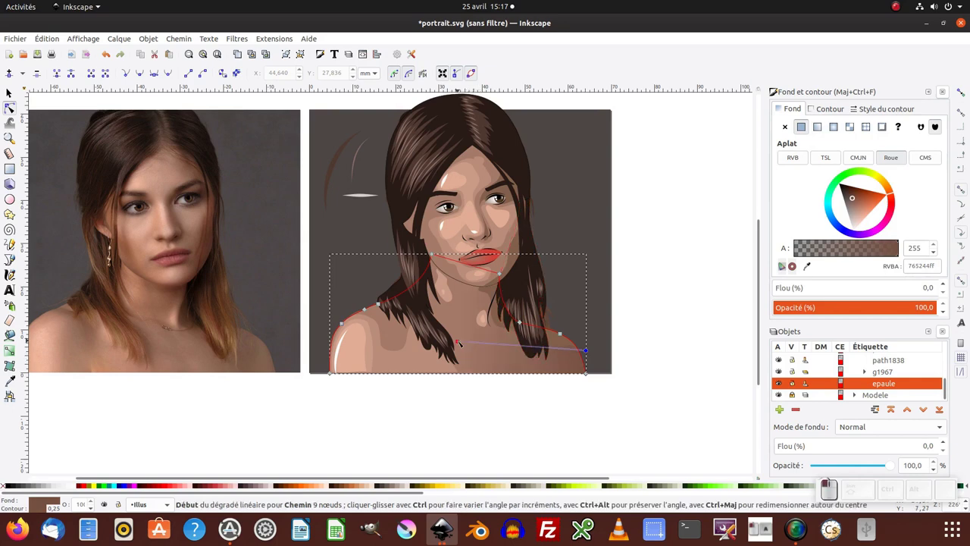
key("F1")
left_click(447, 398)
middle_click(437, 380)
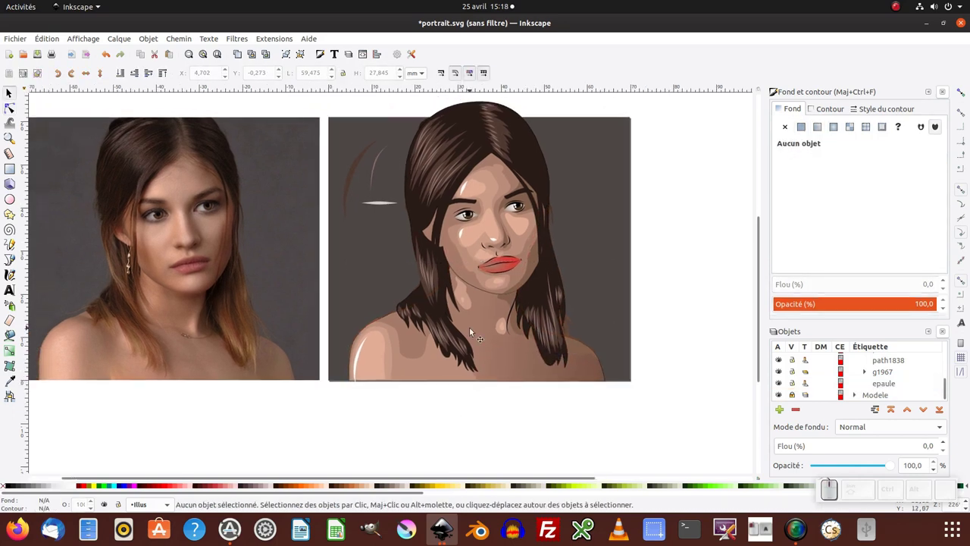
middle_click(483, 293)
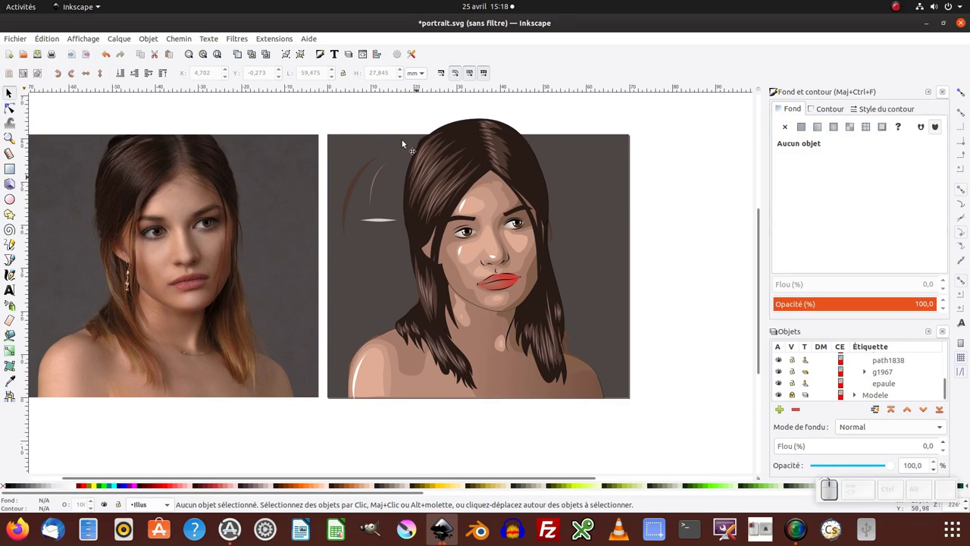
key("F2")
left_click(473, 219)
left_click(474, 219)
left_click(473, 218)
key("Delete")
left_click(474, 218)
key("F1")
key("Delete")
left_click(364, 224)
left_click(359, 250)
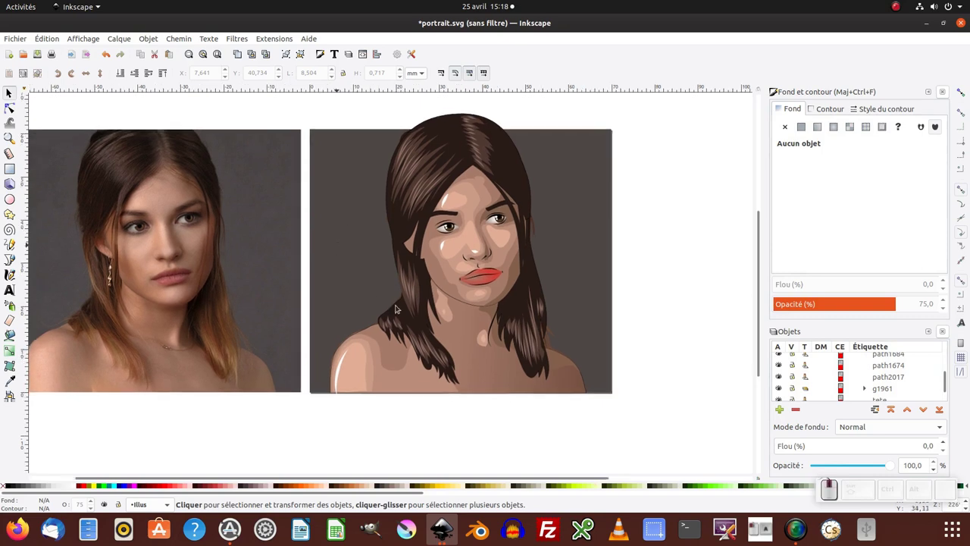